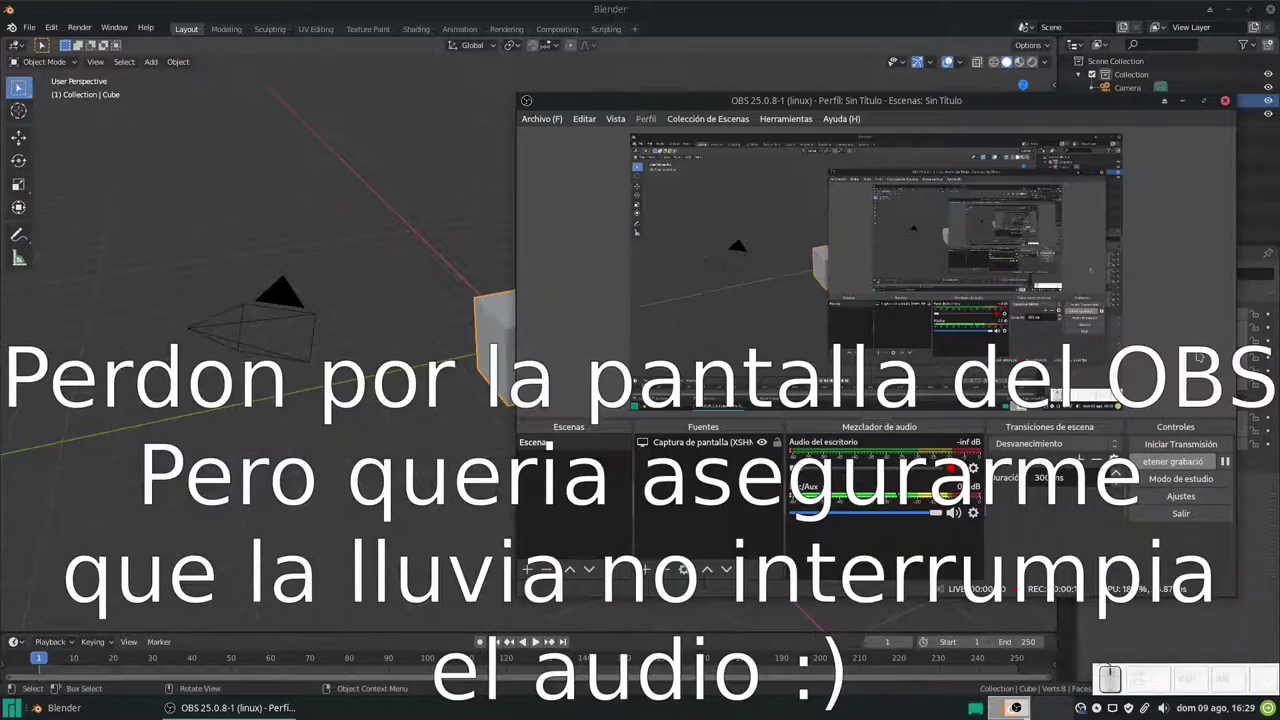
Step: Bring the Blender scene with the default cube back to the front
click(1191, 110)
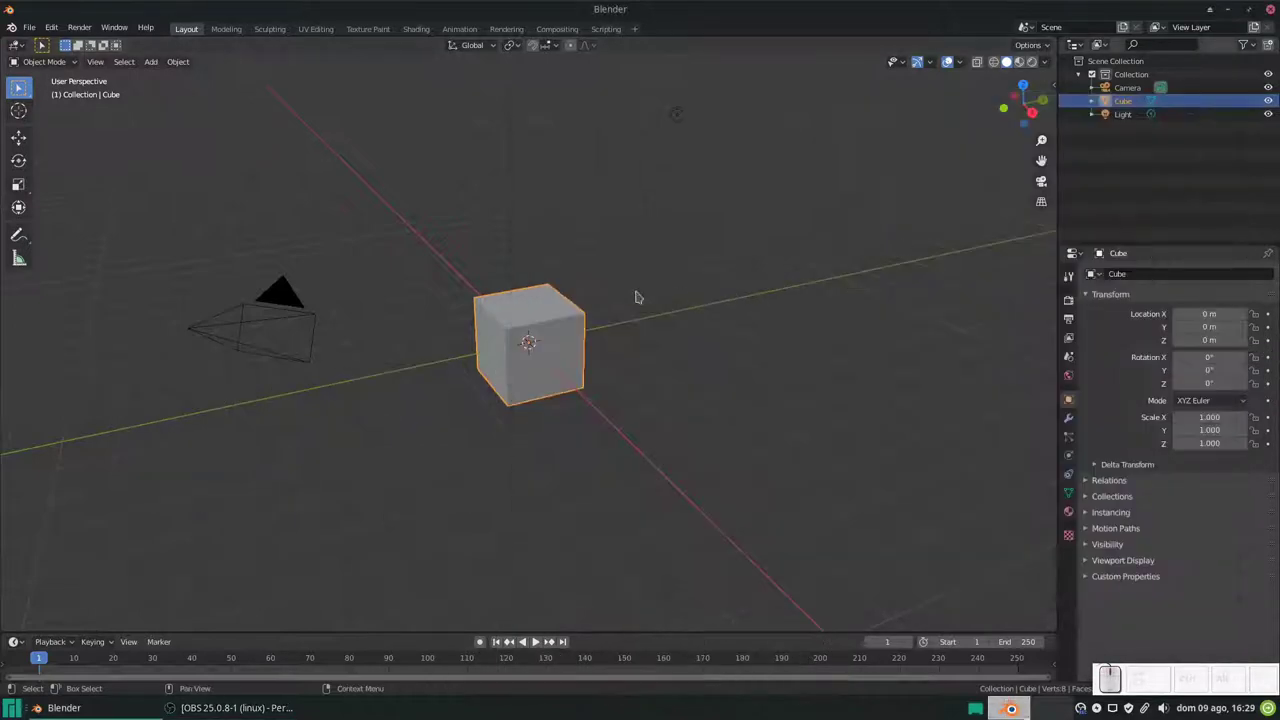
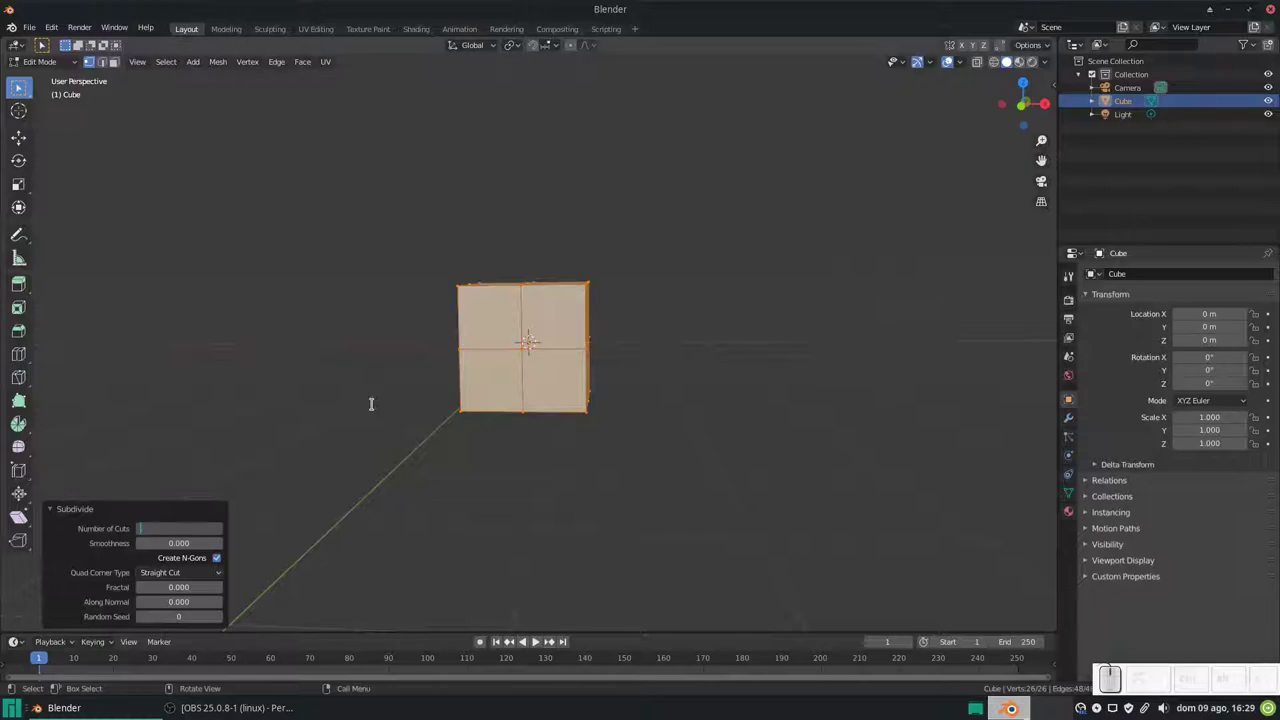
Step: Undo the subdivision with Ctrl+Z and leave the plain cube in Object Mode
key(BackSpace)
key(KP_0)
key(KP_Enter)
key(Tab)
key(ctrl+z)
key(Tab)
key(ctrl+z)
key(ctrl+Tab)
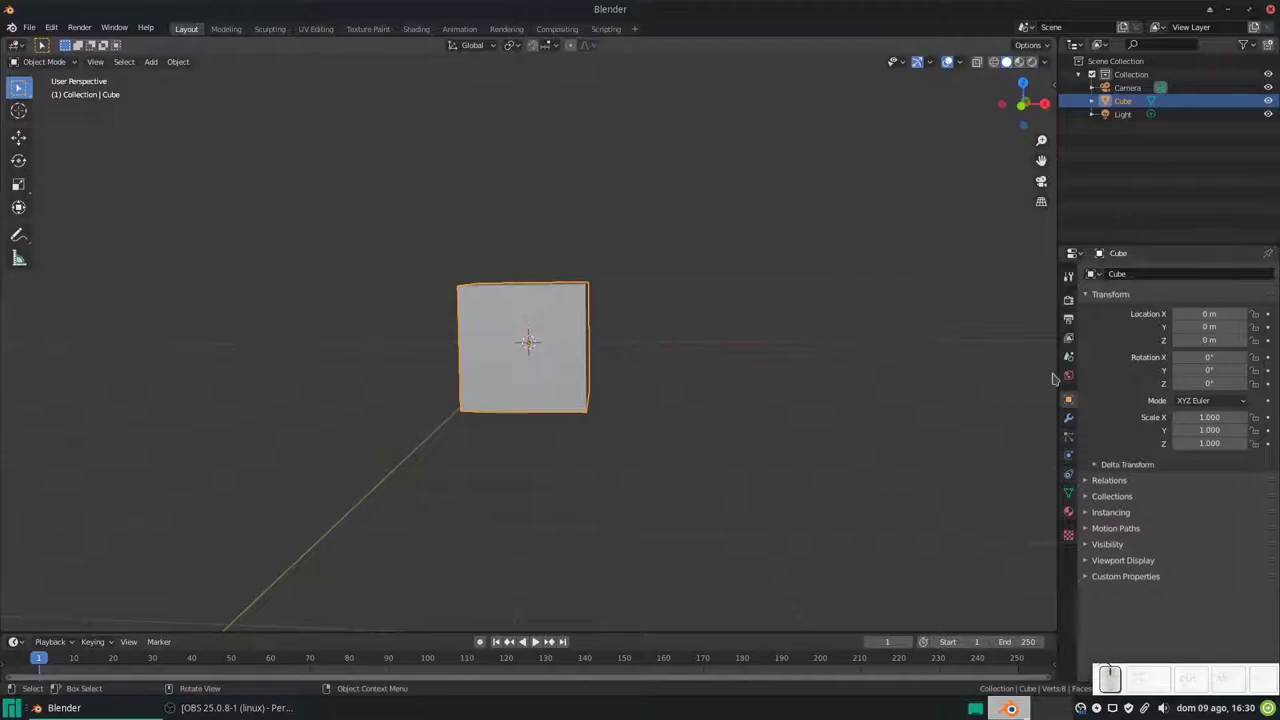
Step: Add a Multiresolution modifier to the cube from the Modifier Properties
click(1074, 425)
click(1147, 279)
click(1030, 426)
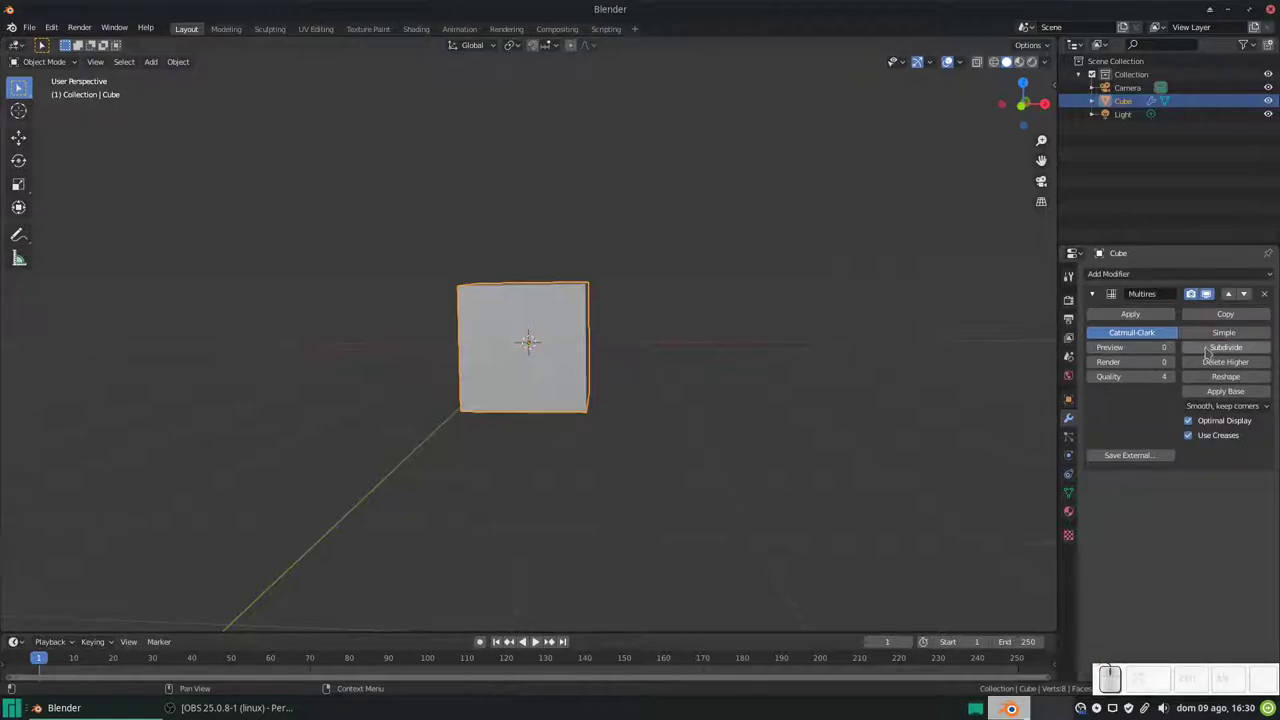
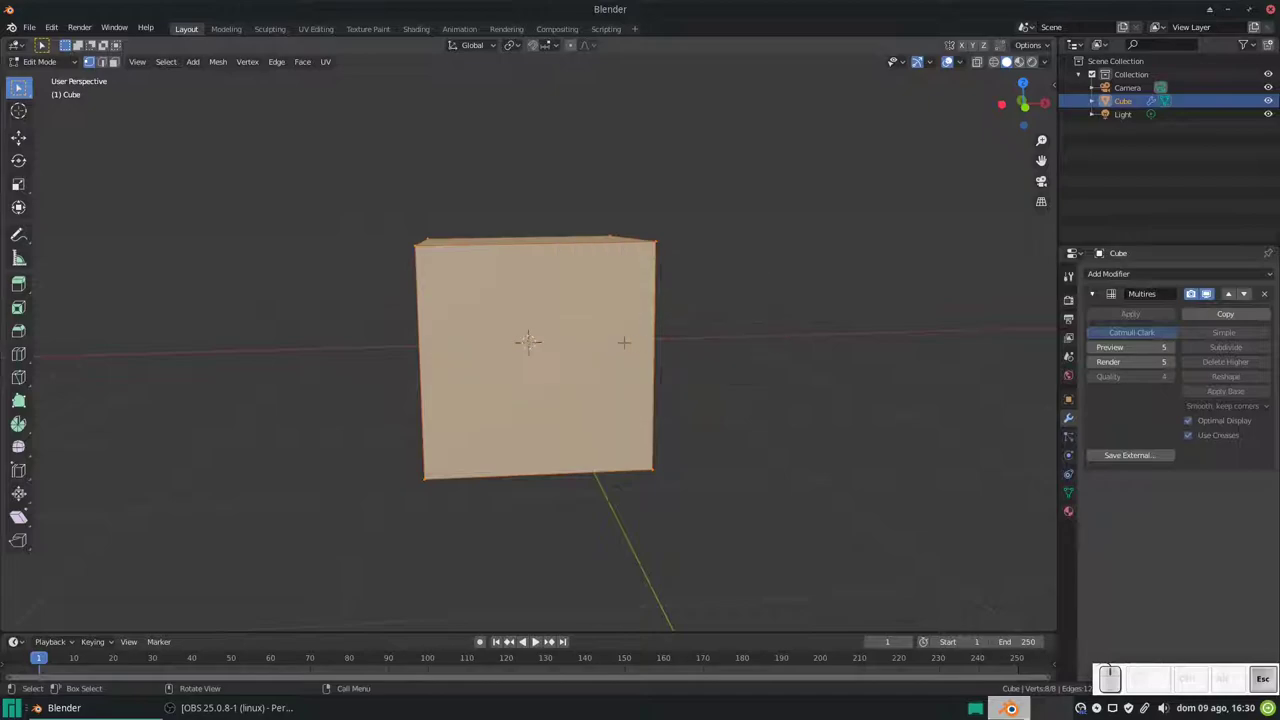
Step: Adjust the edge crease with Shift+E so the cube keeps slightly rounded corners
key(shift+e)
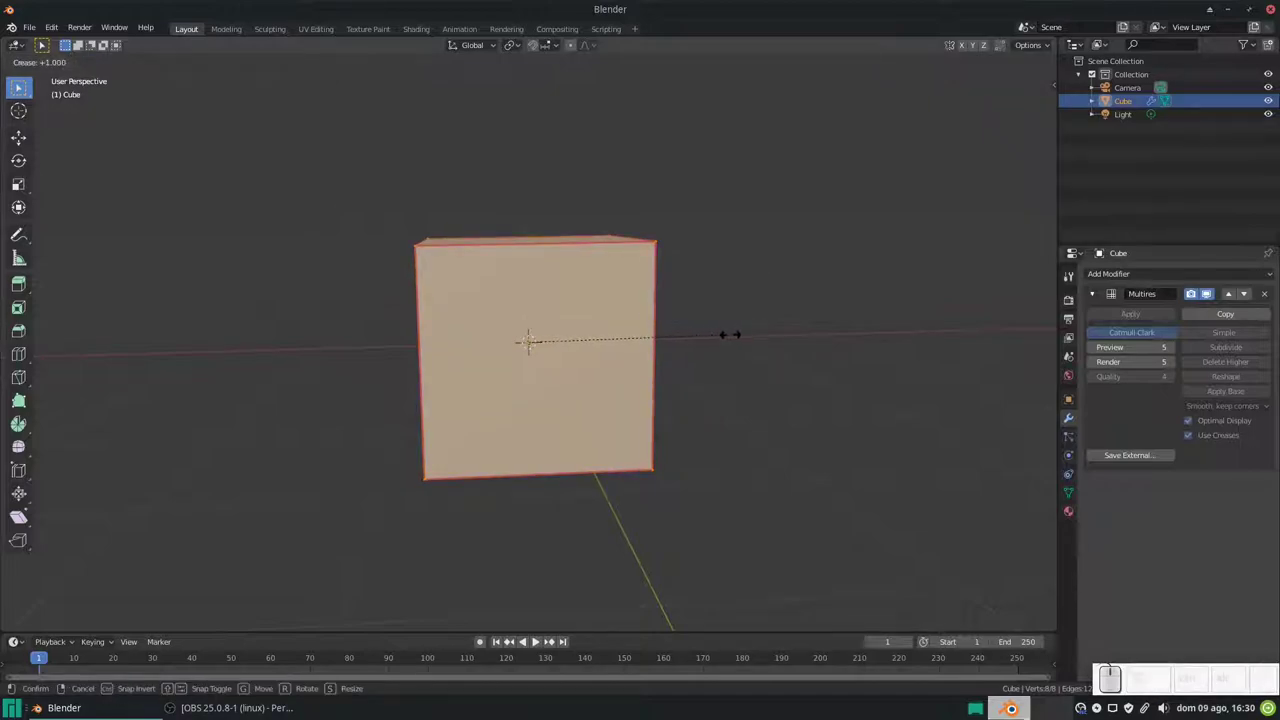
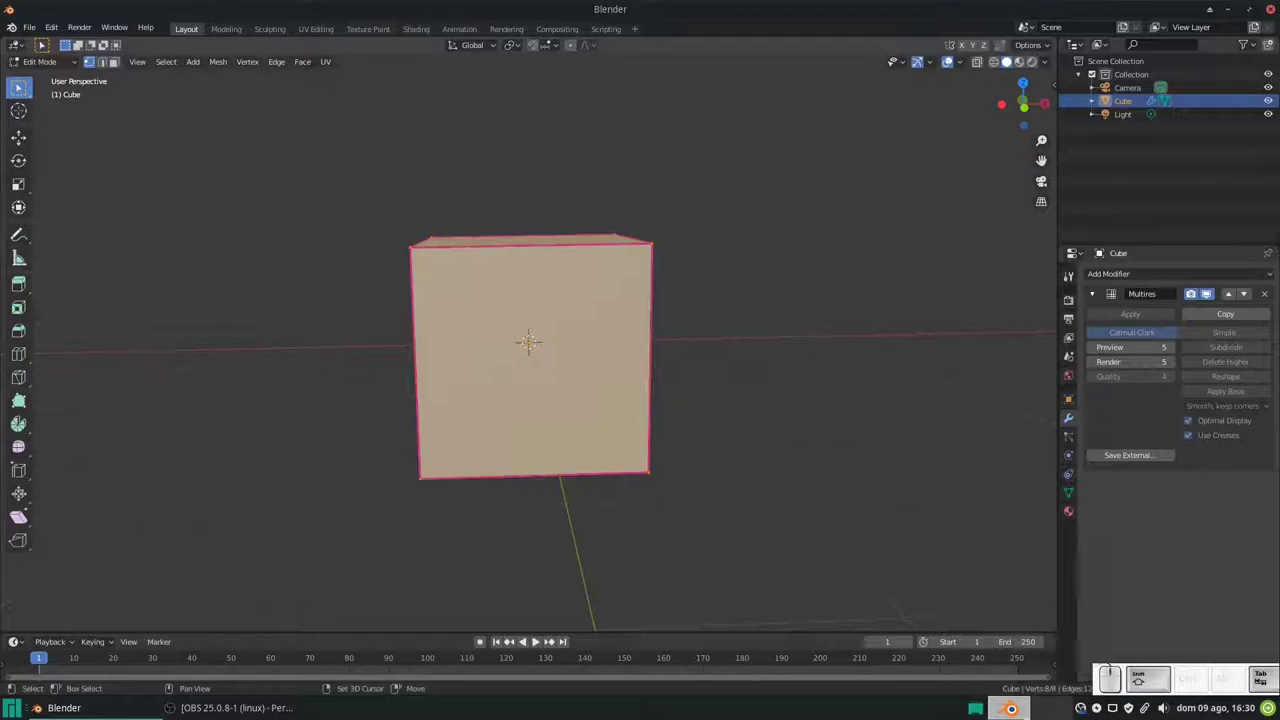
key(shift+e)
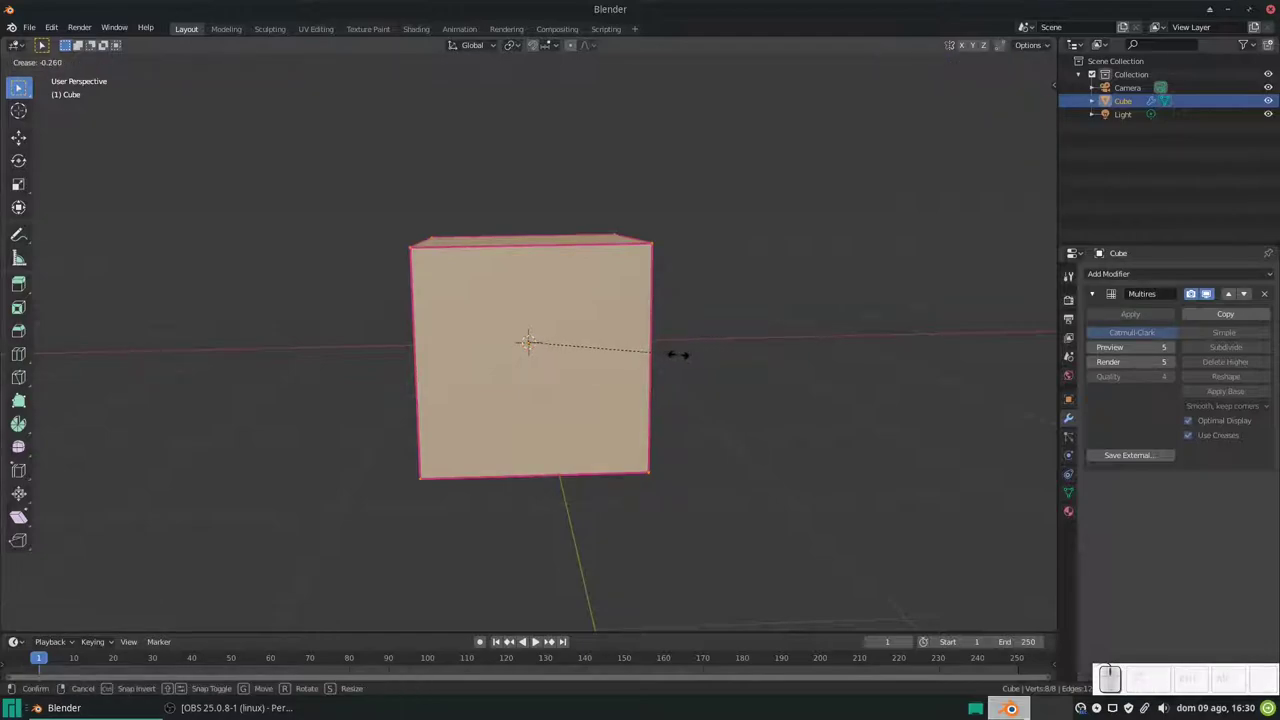
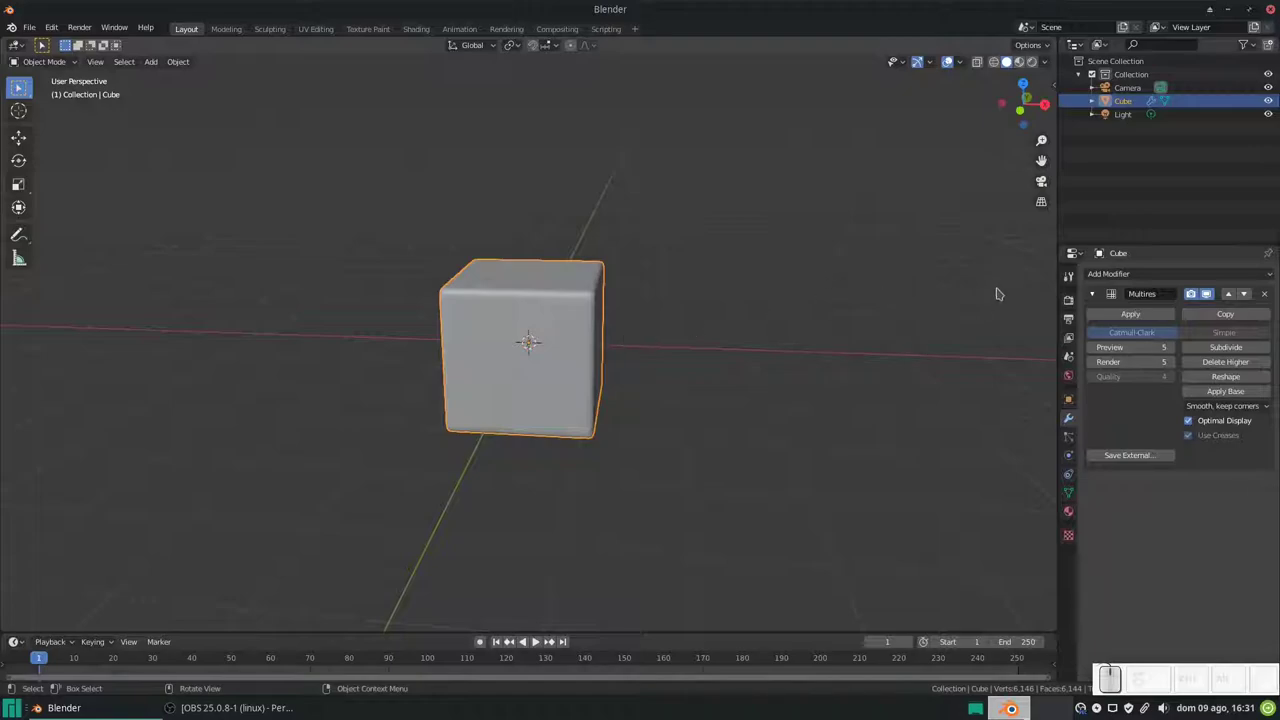
Step: Add a Displace modifier below Multires on the cube
click(1115, 274)
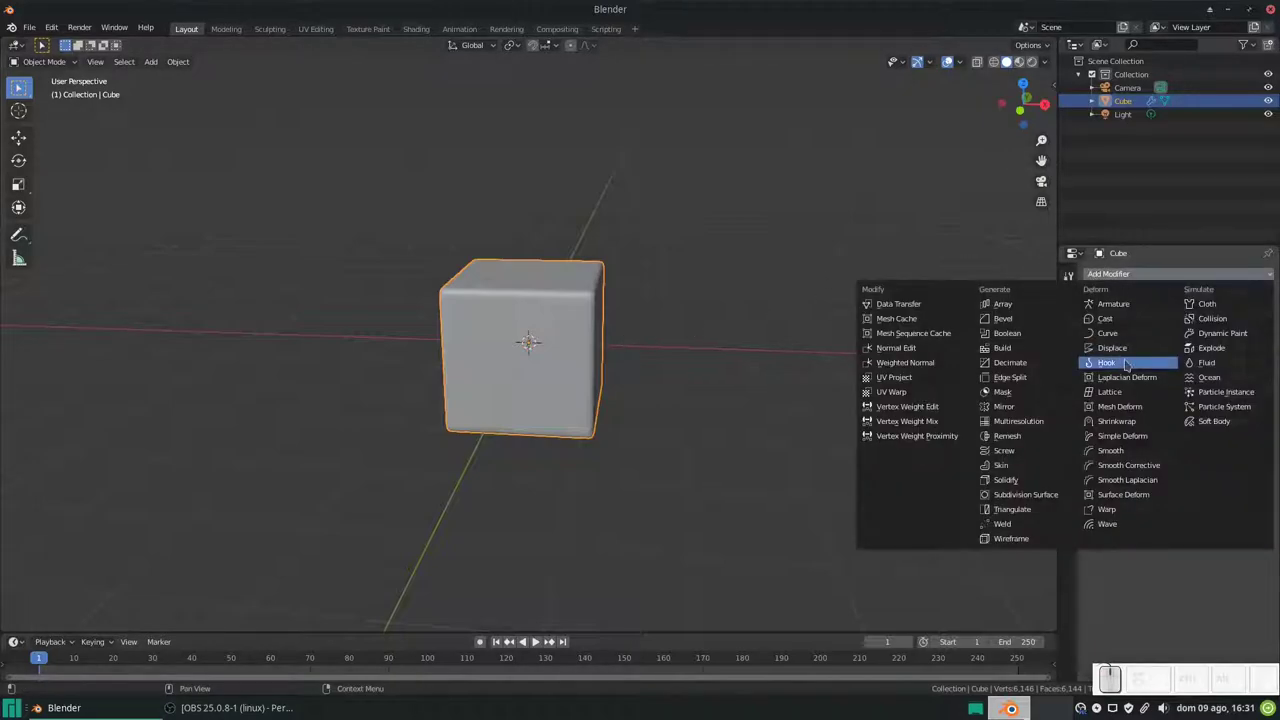
click(1123, 355)
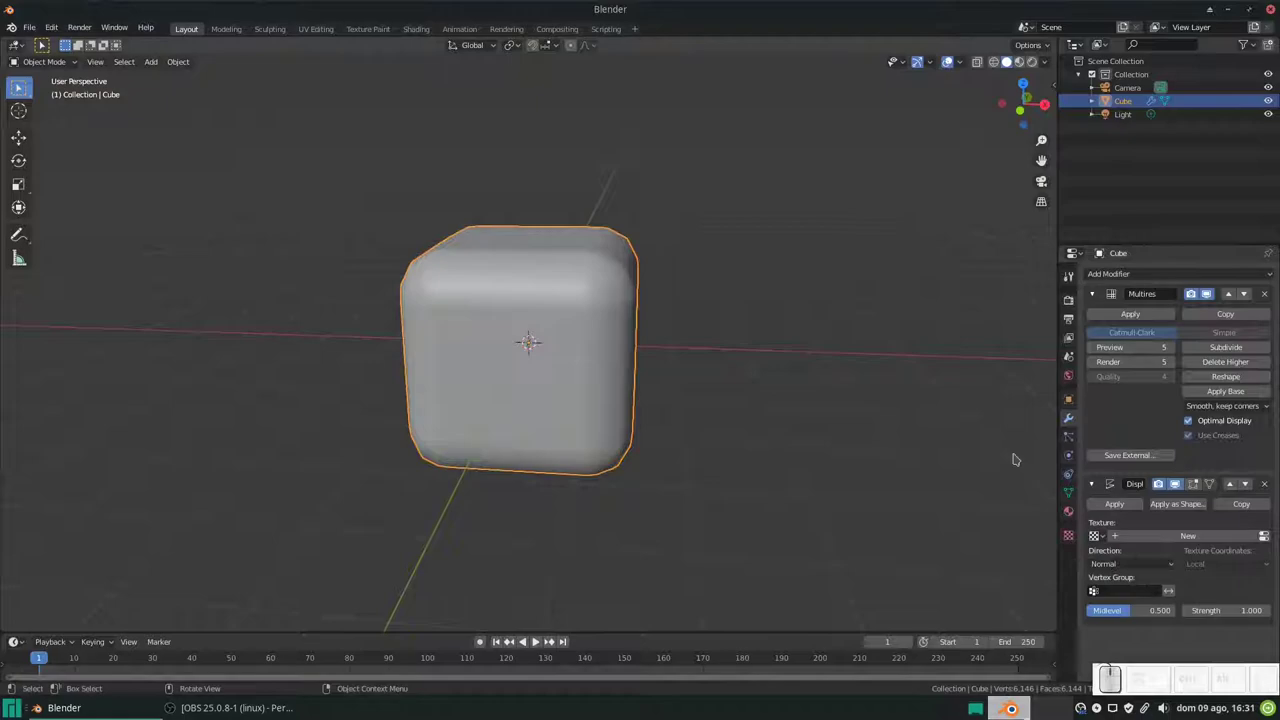
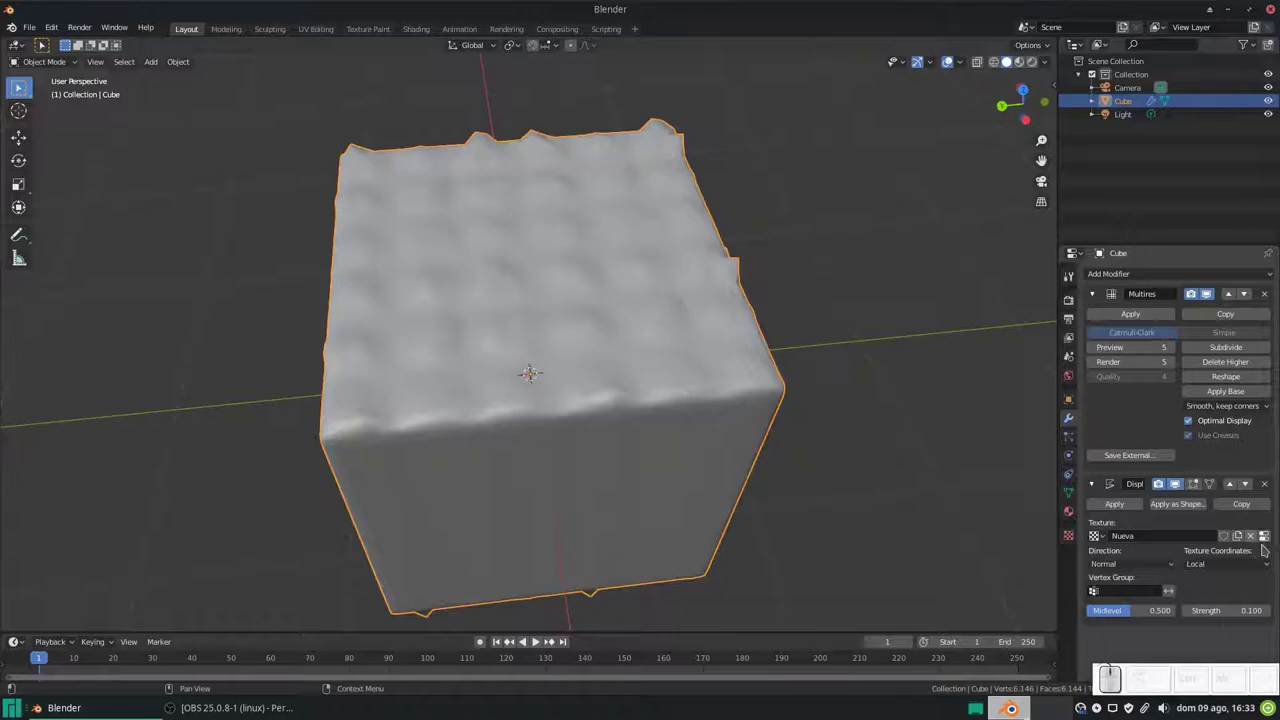
Step: Load castle bricks1.jpg as a new image texture for the Displace modifier
click(1270, 543)
scroll(up, 3)
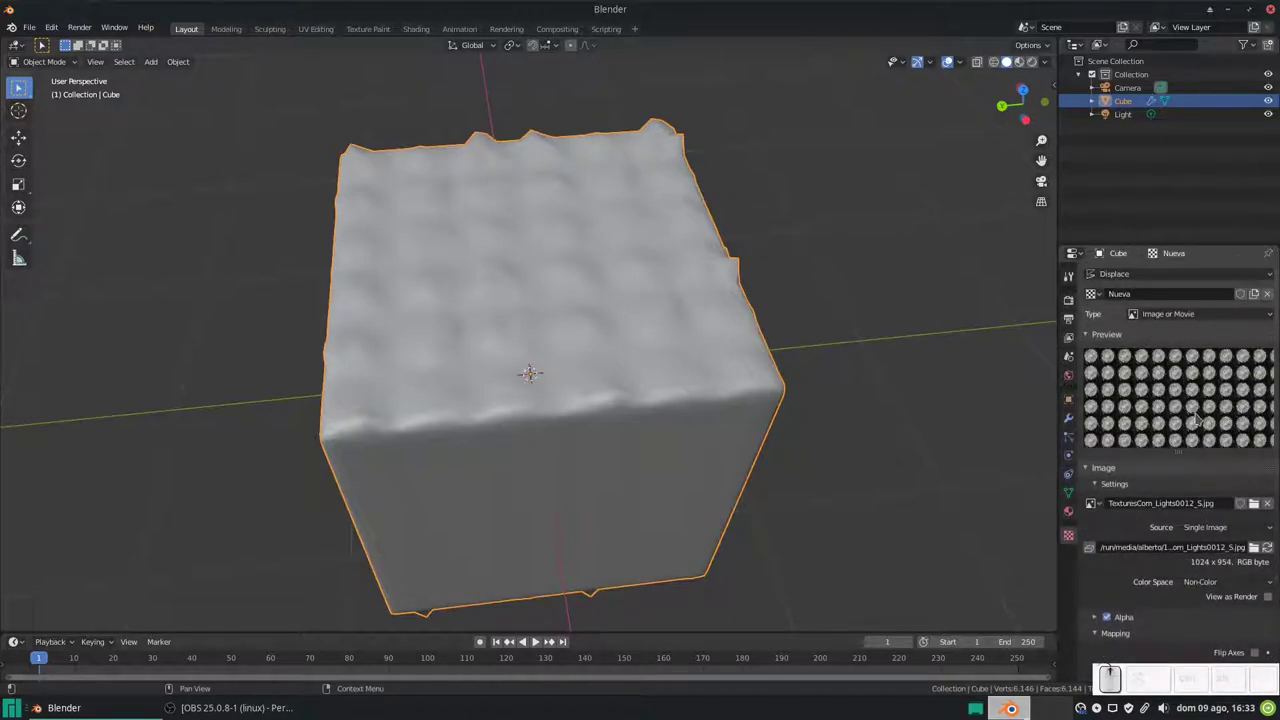
click(1269, 297)
click(1176, 293)
click(1232, 503)
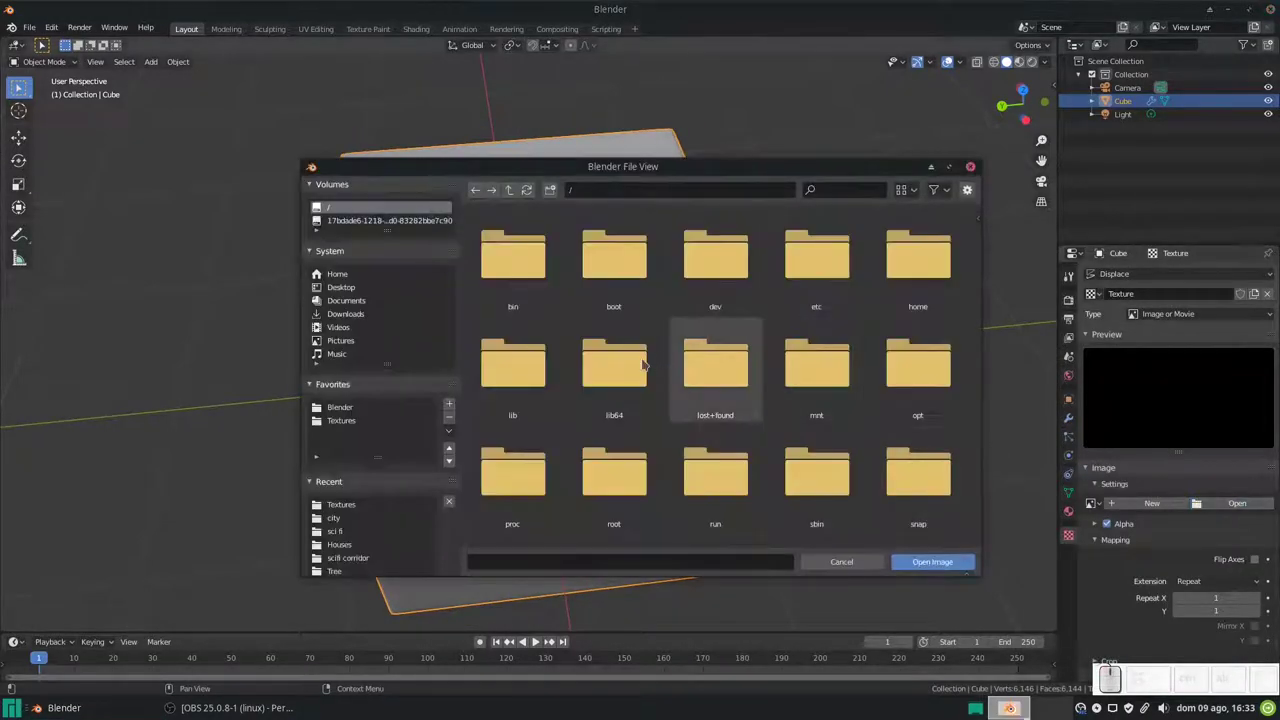
click(361, 424)
scroll(down, 3)
scroll(up, 3)
click(814, 276)
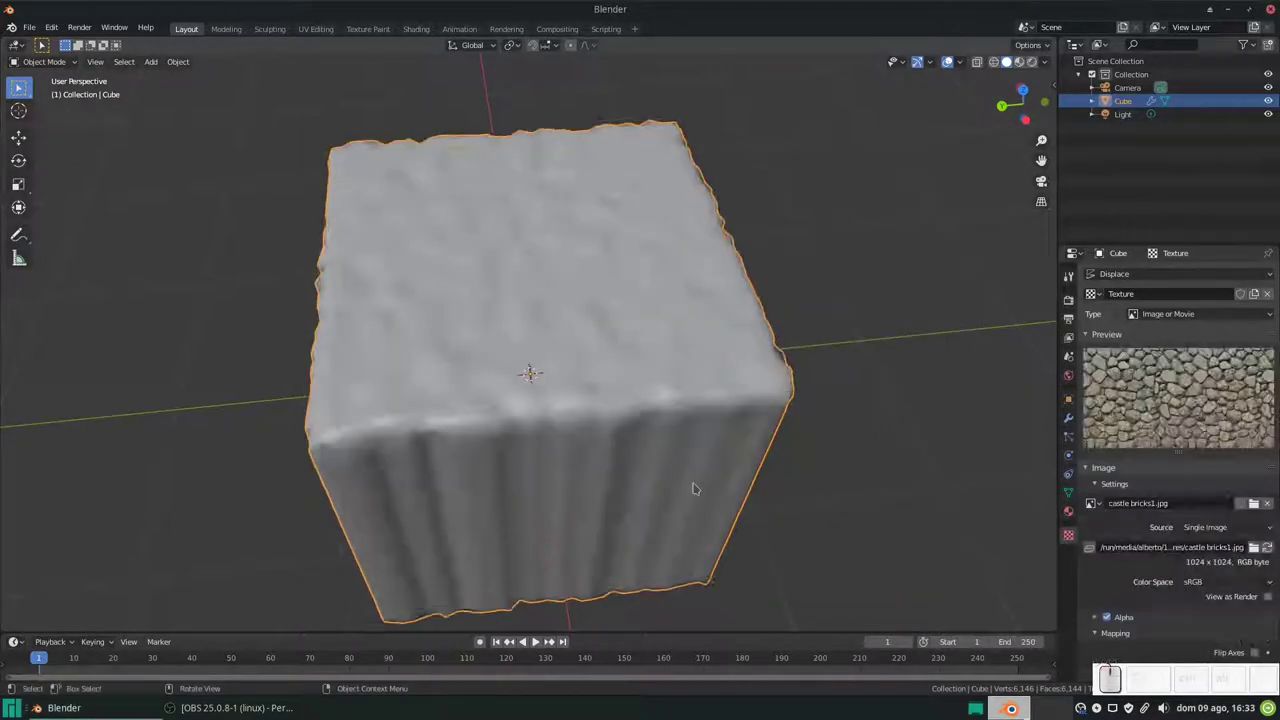
Step: Inspect the displaced cube and begin changing the image color space to Non-Color
drag(845, 464, 1188, 583)
middle_click(1188, 583)
click(1214, 585)
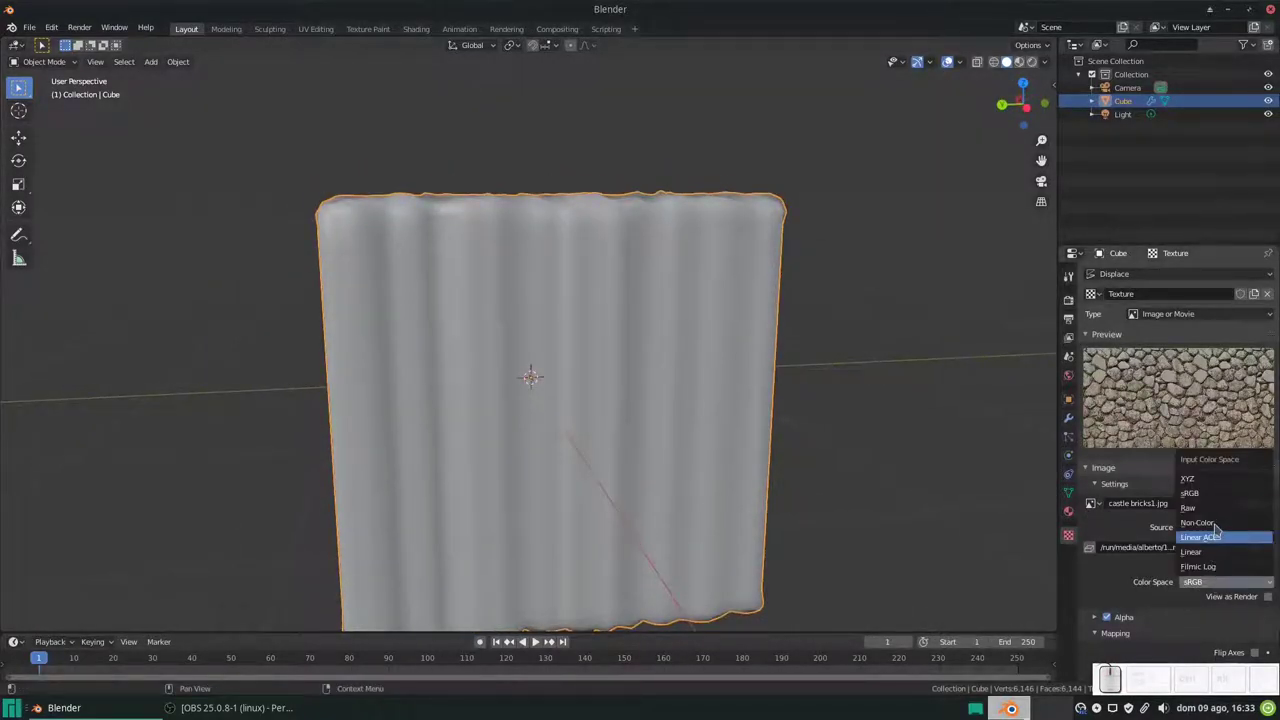
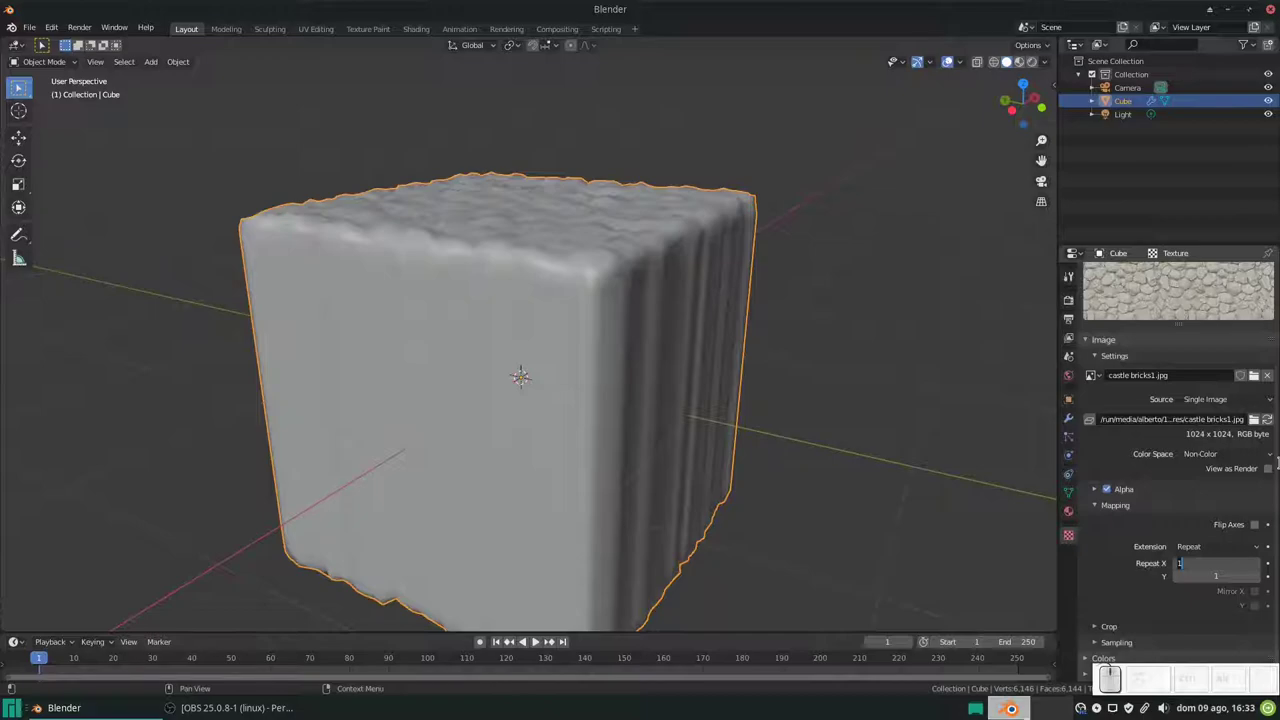
key(Escape)
scroll(down, 3)
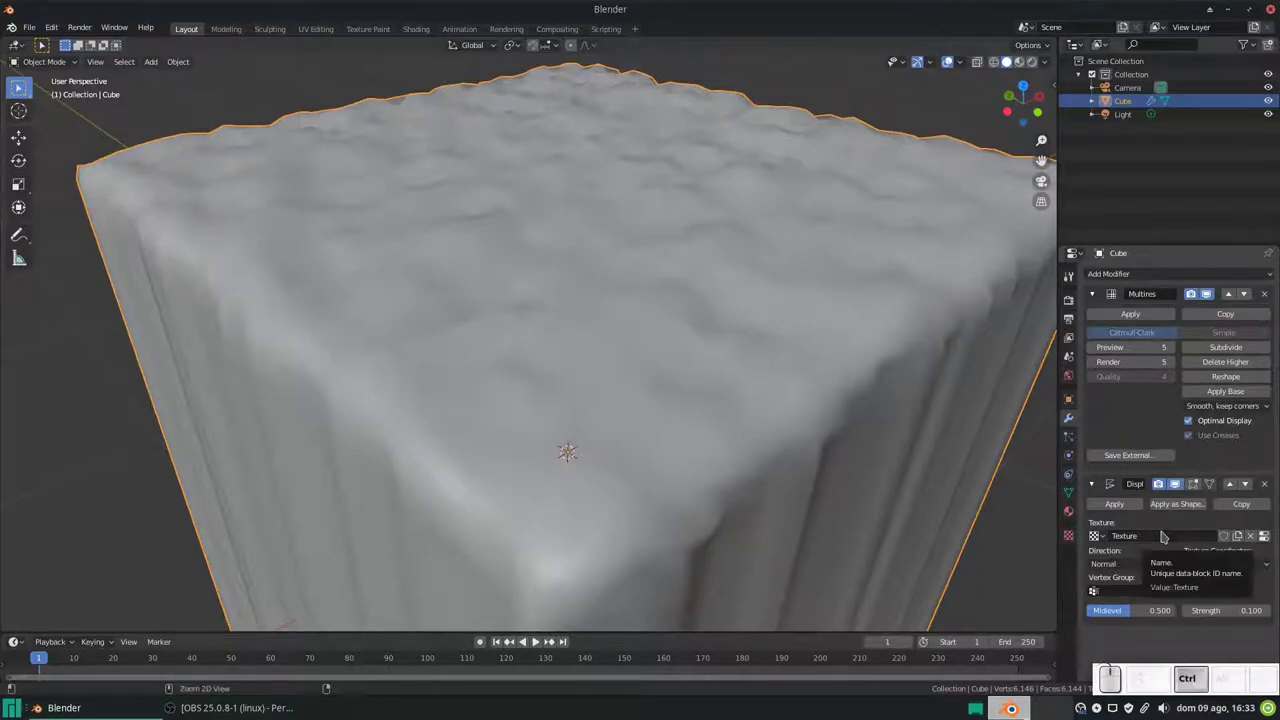
key(ctrl+2)
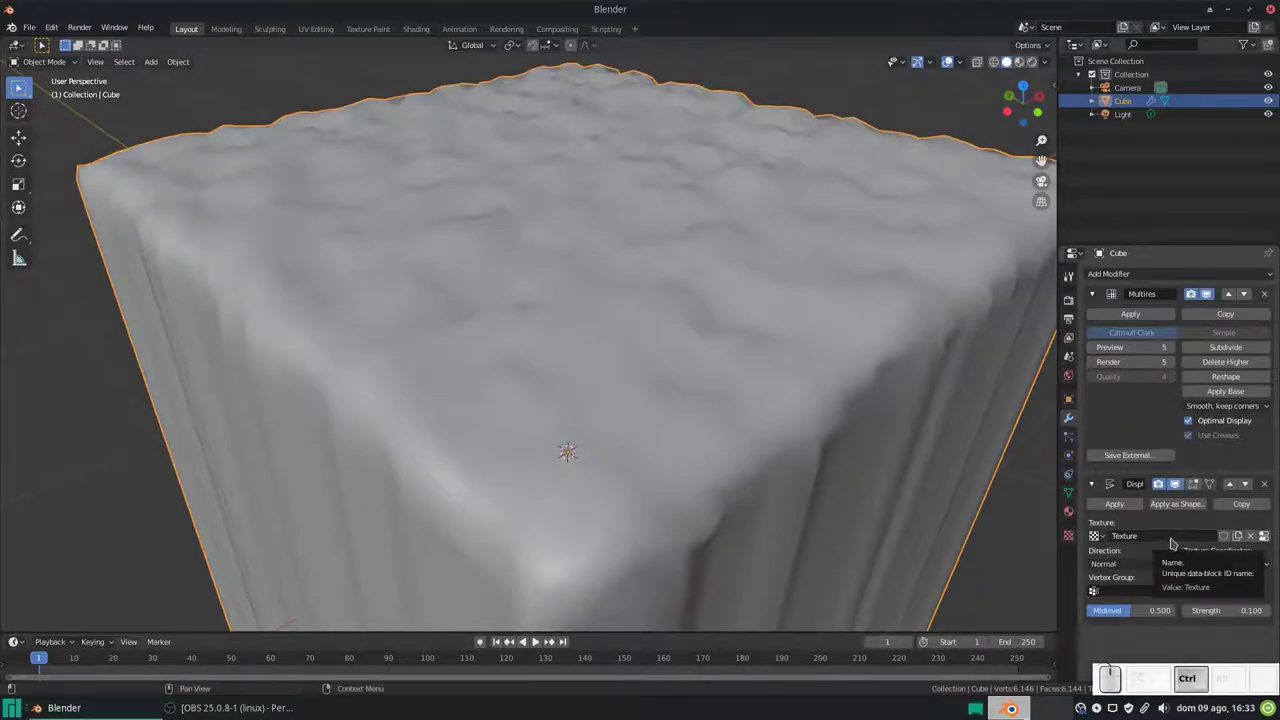
scroll(down, 3)
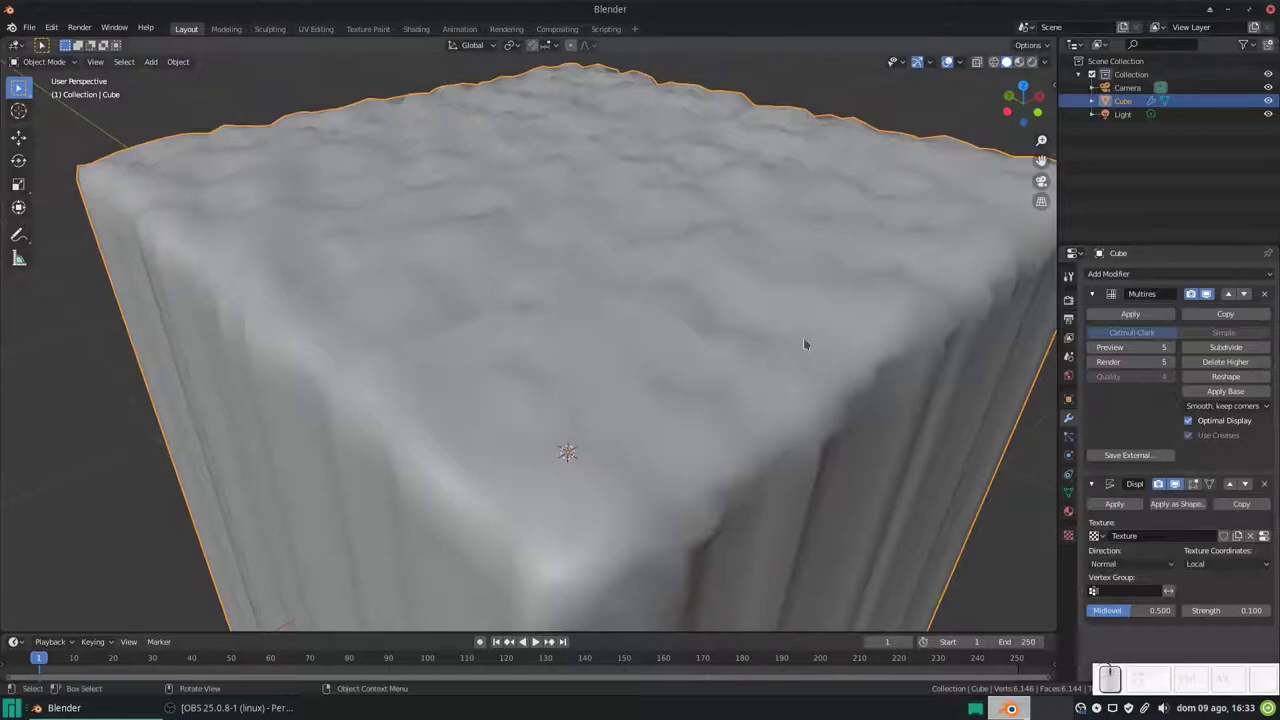
scroll(down, 3)
scroll(up, 3)
key(ctrl+2)
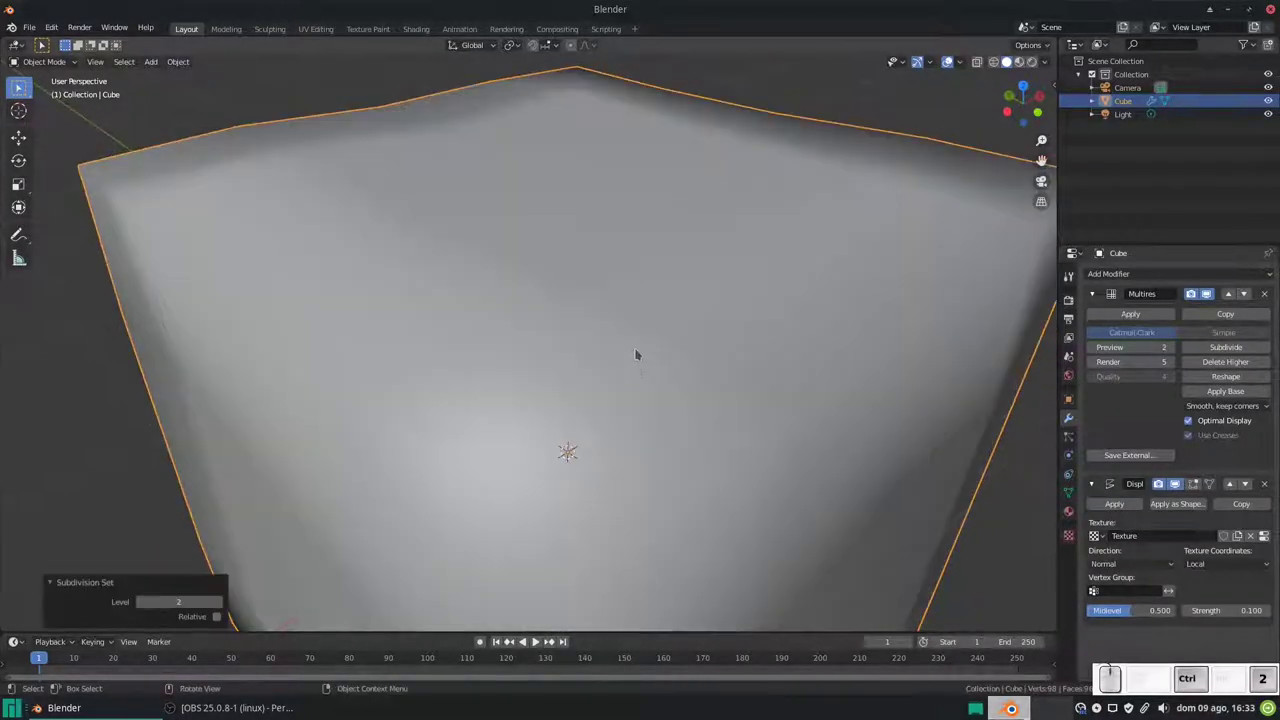
scroll(down, 3)
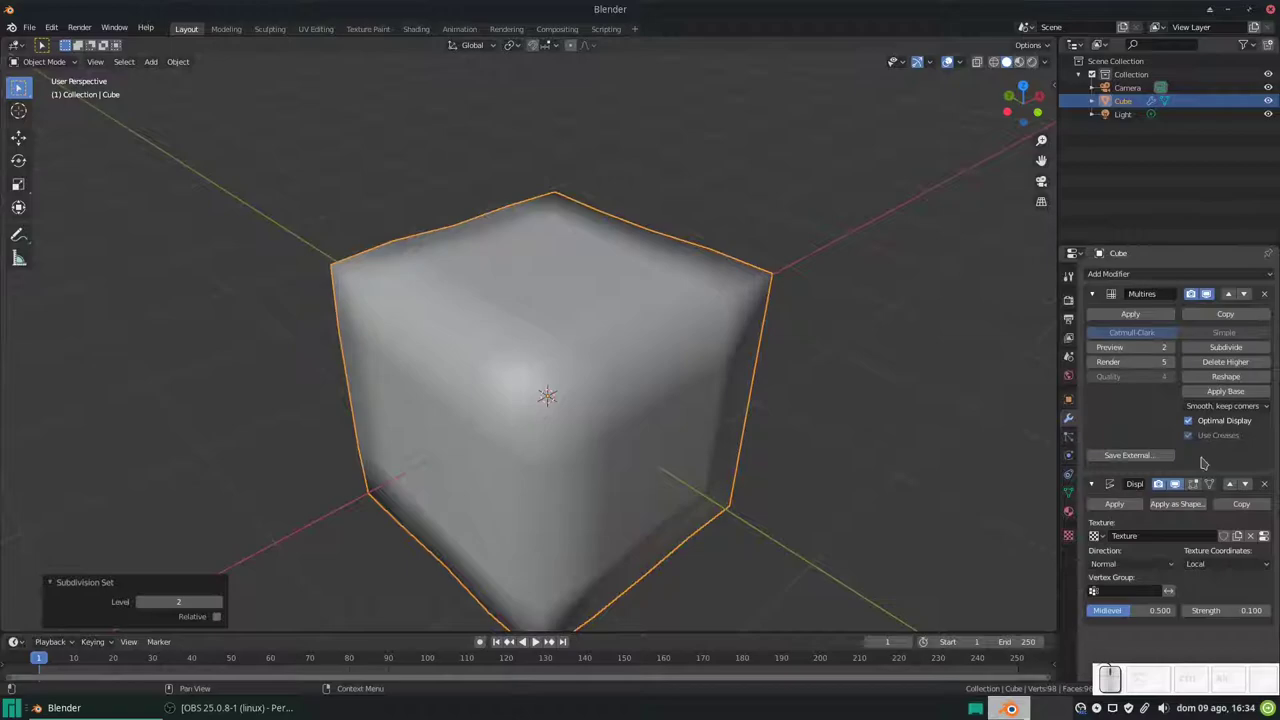
scroll(down, 3)
scroll(down, 3)
drag(654, 393, 740, 430)
scroll(down, 3)
key(ctrl+z)
key(ctrl+2)
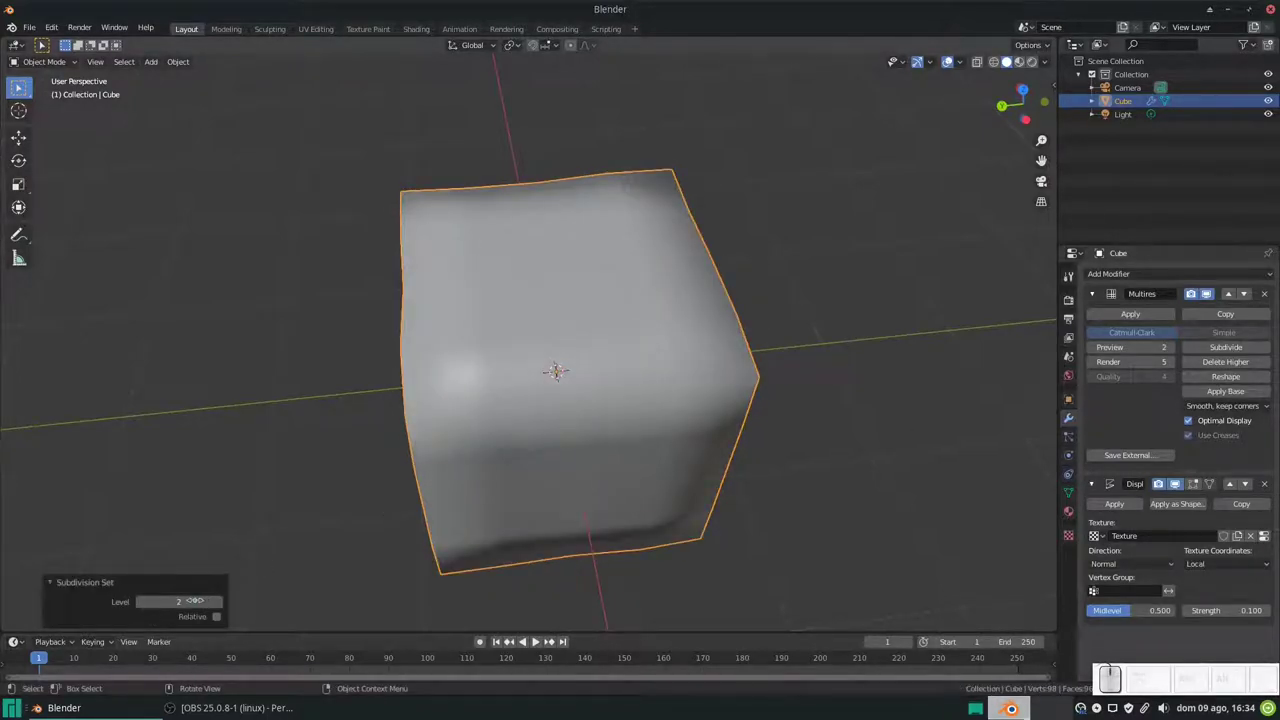
scroll(down, 3)
click(1098, 489)
key(ctrl+z)
Step: Add a Subdivision Surface modifier to the Multires and Displace cube
key(ctrl+z)
click(1114, 283)
click(1031, 499)
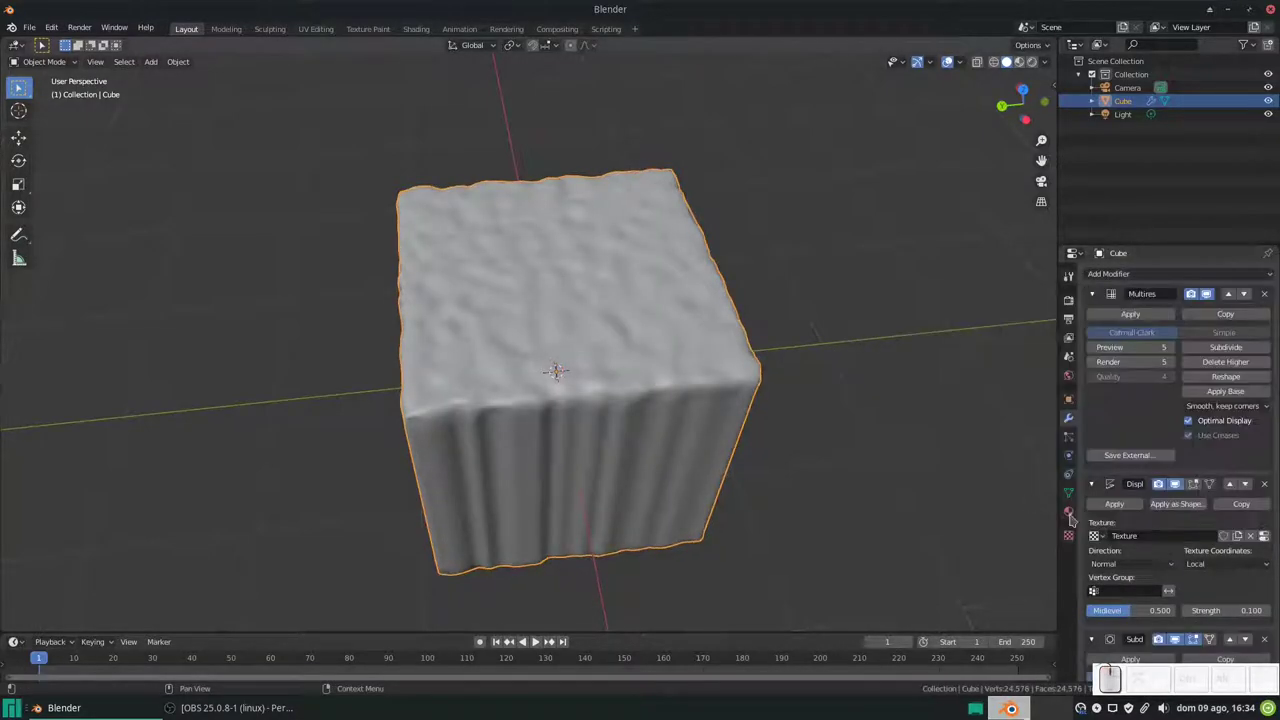
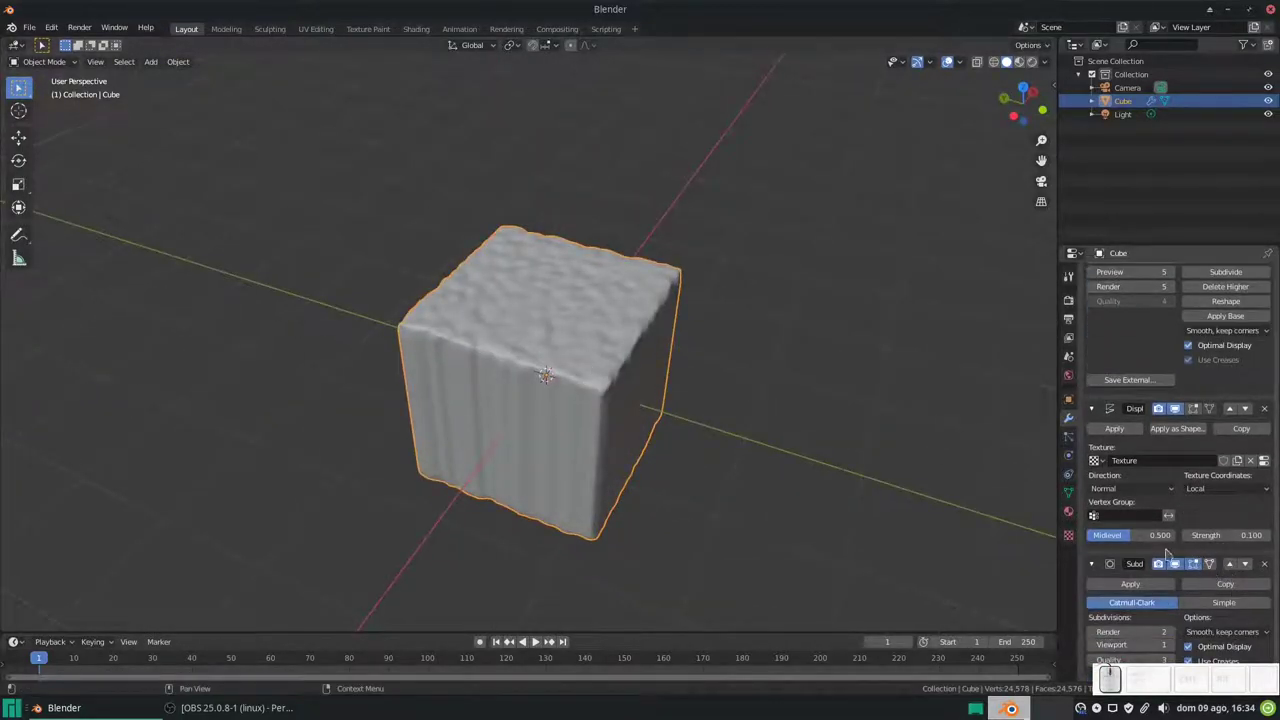
Step: Move the Subdivision Surface modifier above Displace in the stack
click(1234, 570)
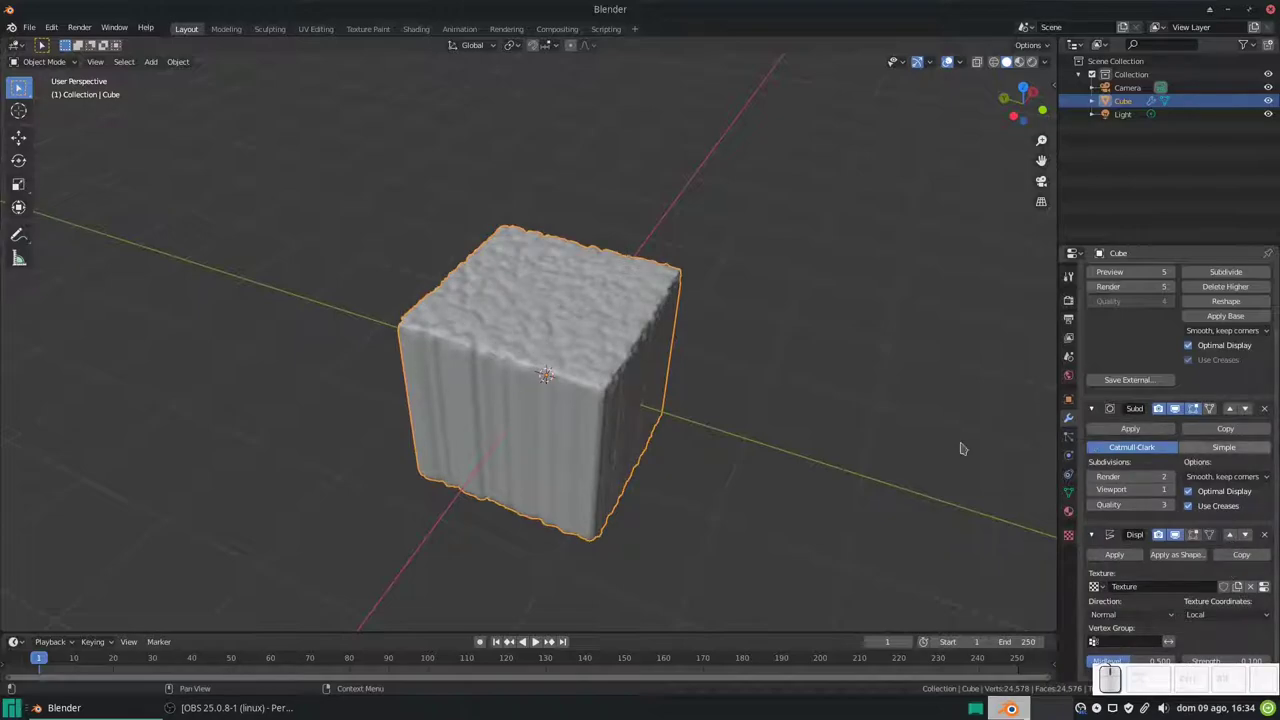
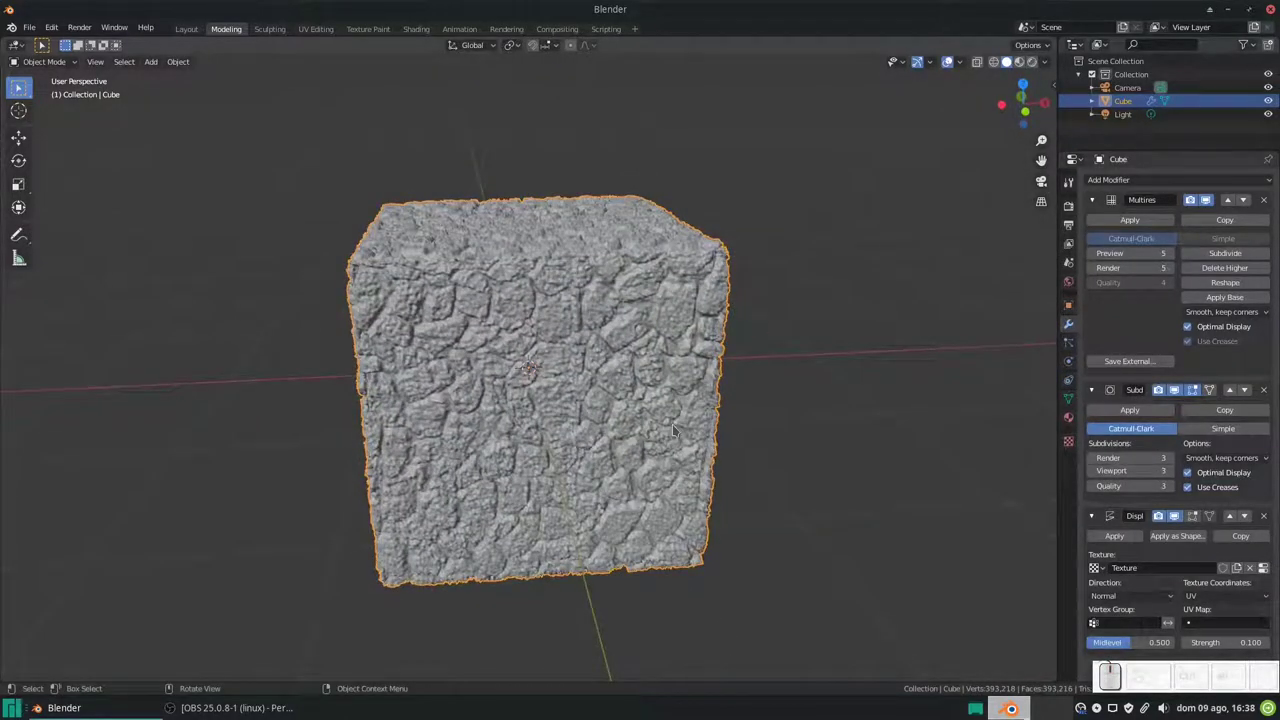
Step: Toggle the rocky cube into Edit Mode and back to Object Mode
key(Tab)
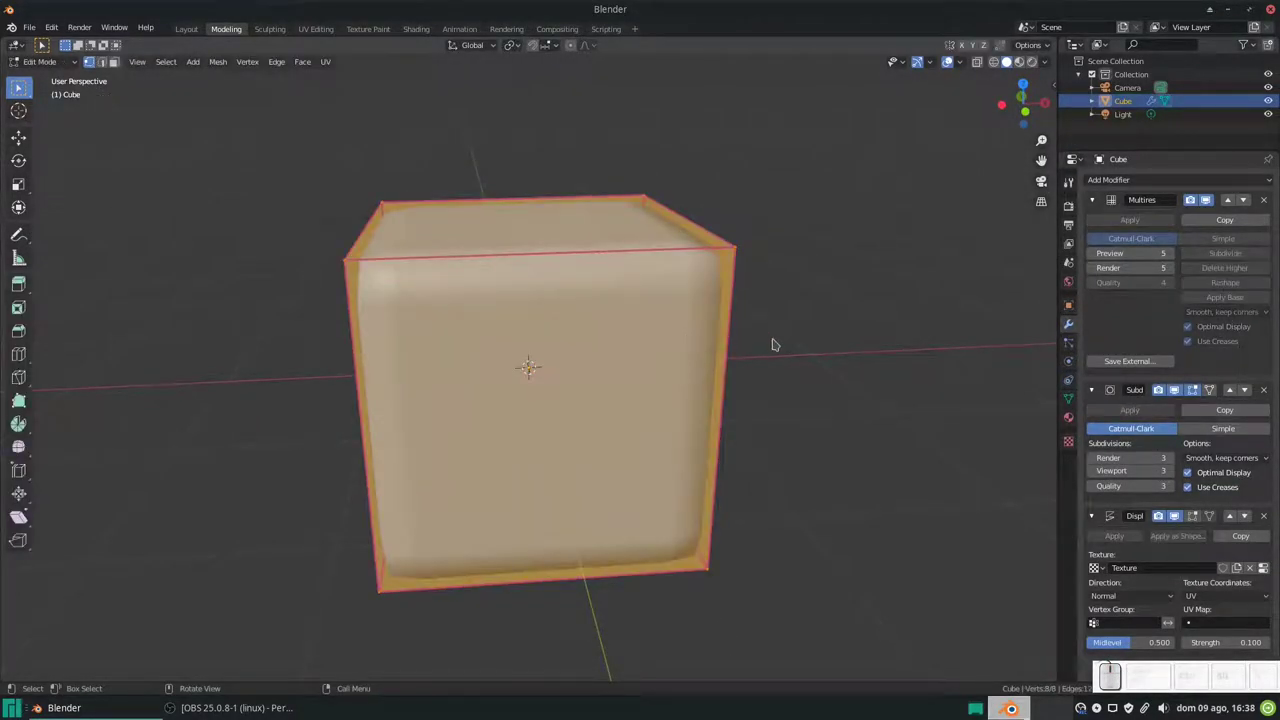
key(Tab)
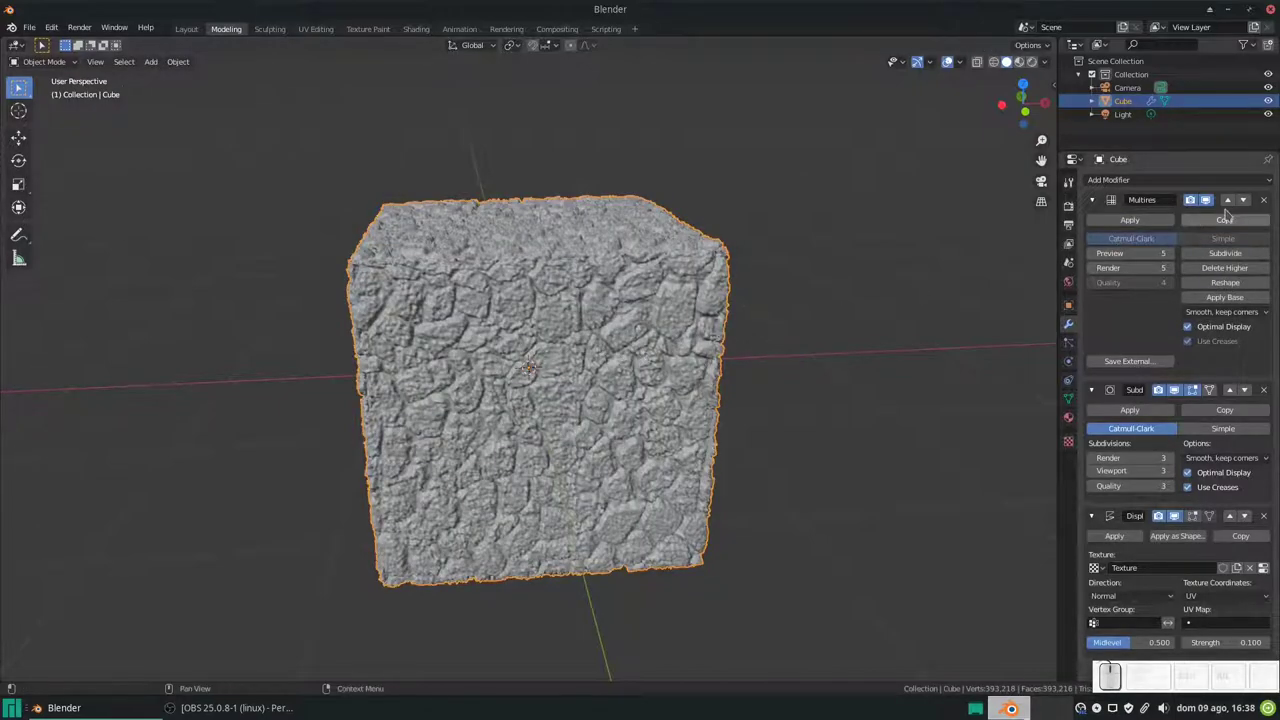
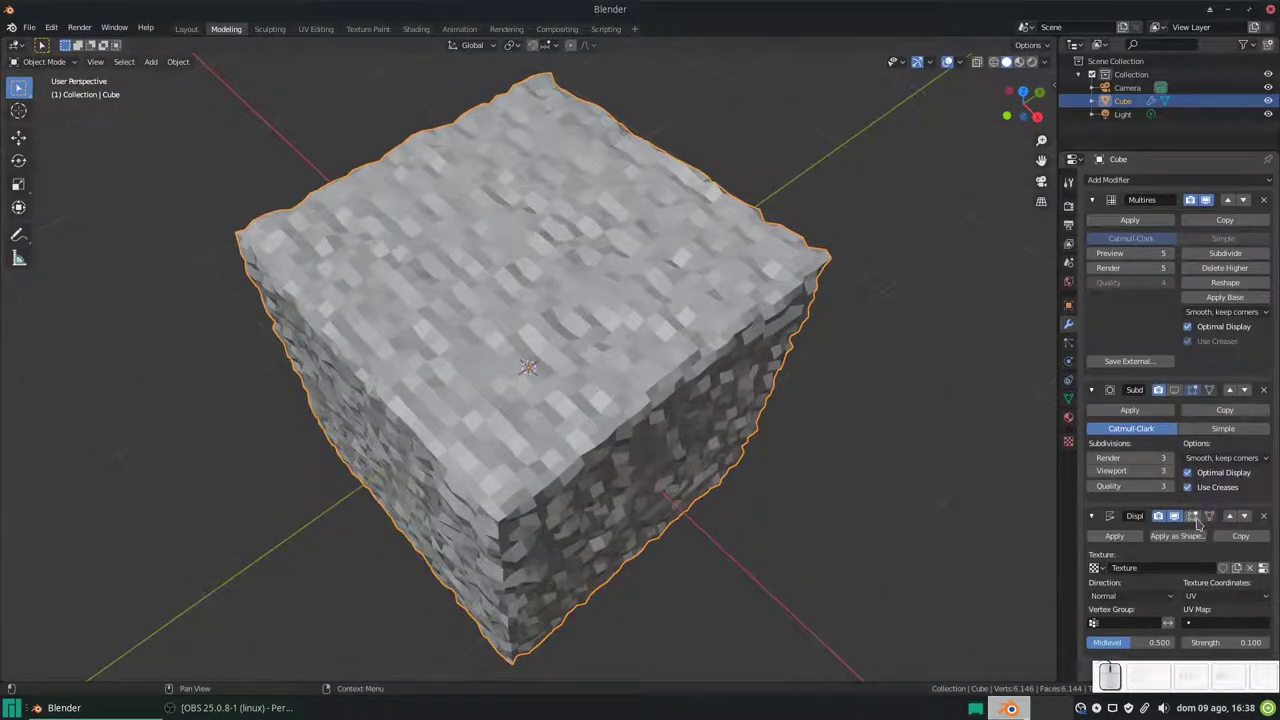
Step: Toggle the Displace modifier display to restore the cube's full rocky detail
click(1195, 521)
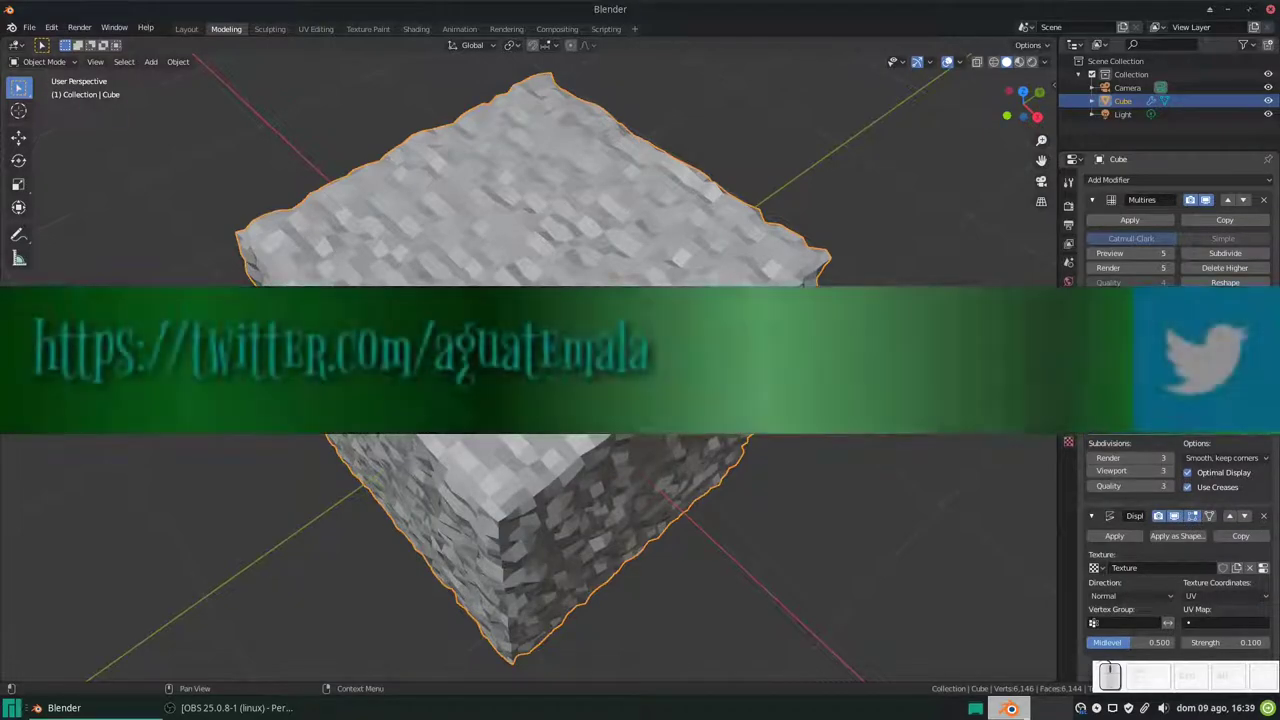
click(1197, 518)
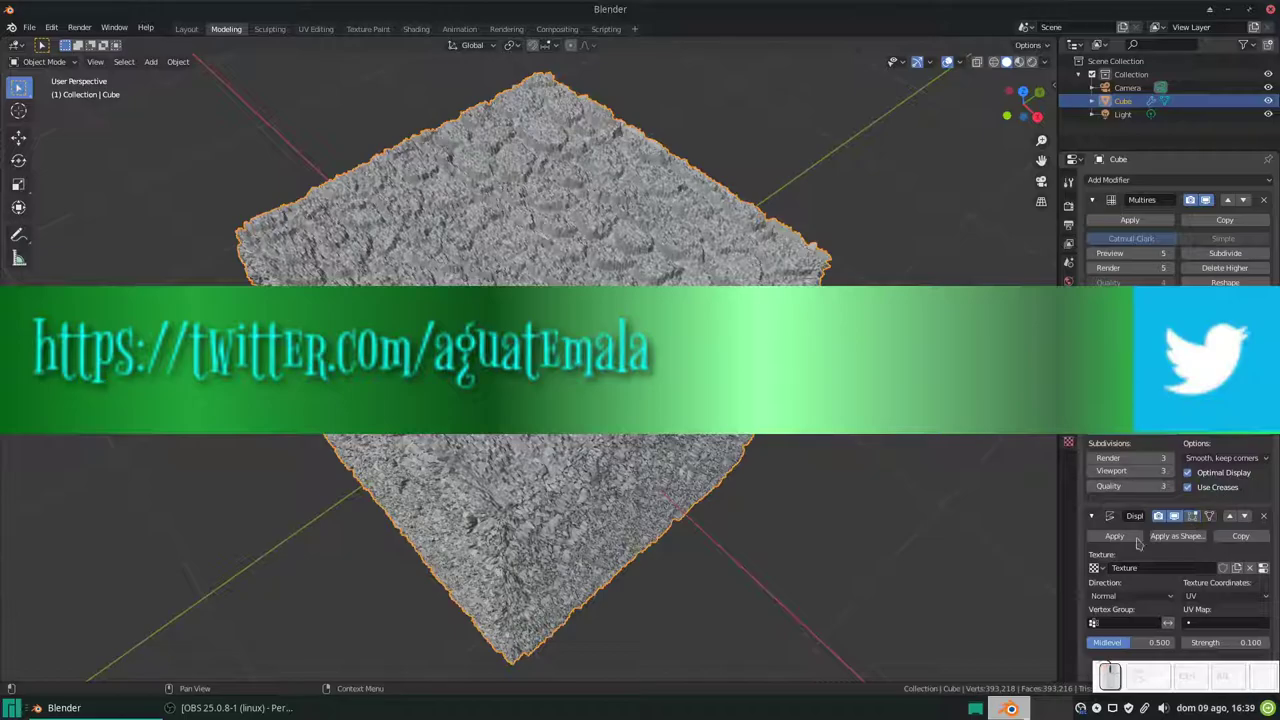
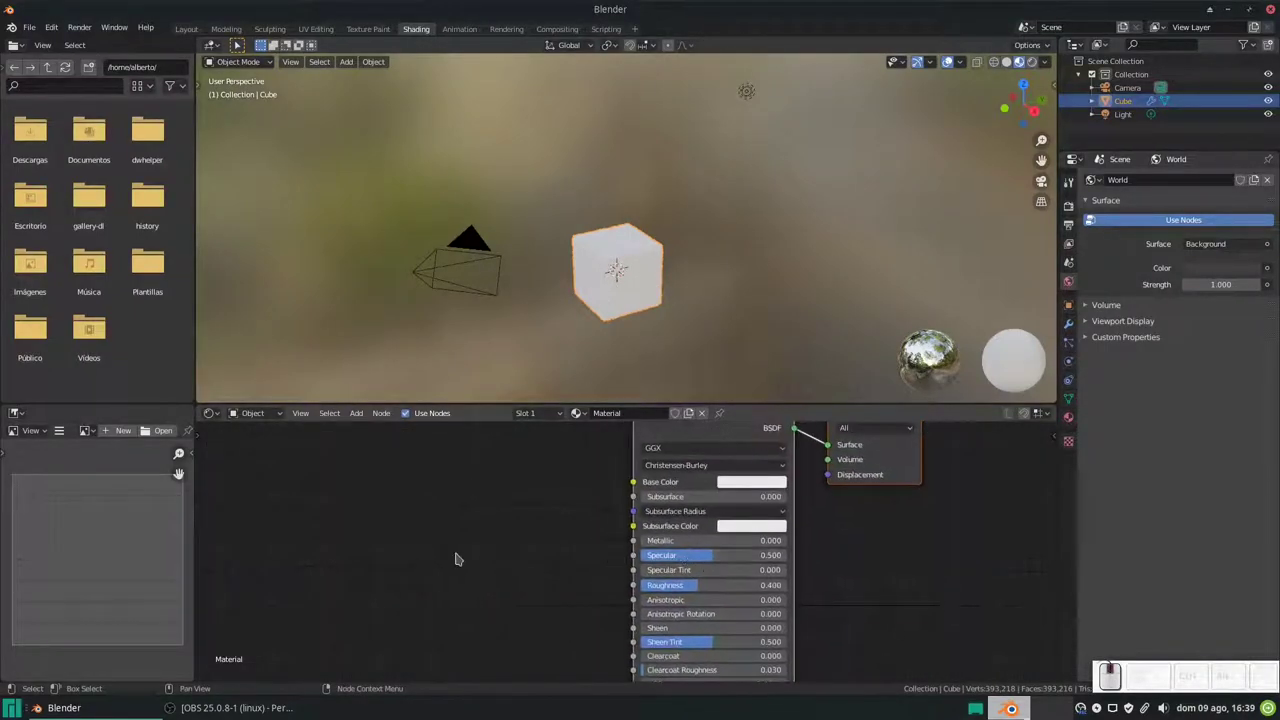
Step: Bring up the Add node list in the Shading workspace for the cube's material
key(shift+a)
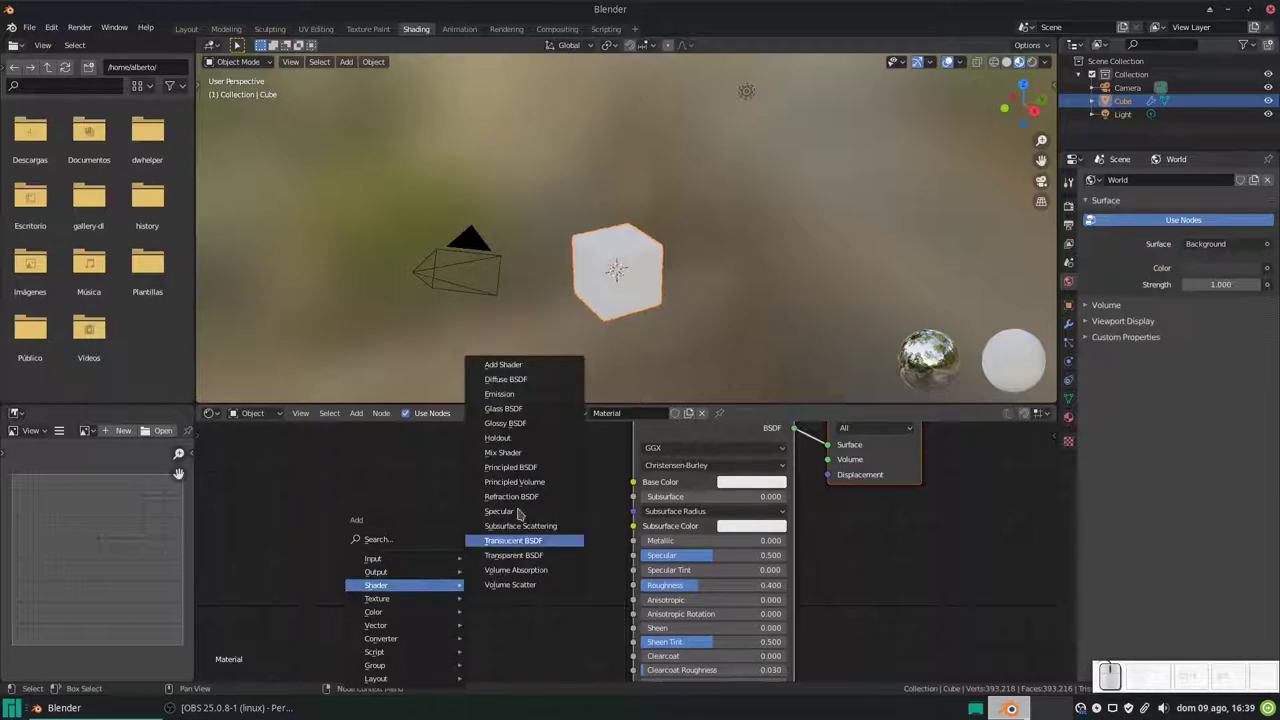
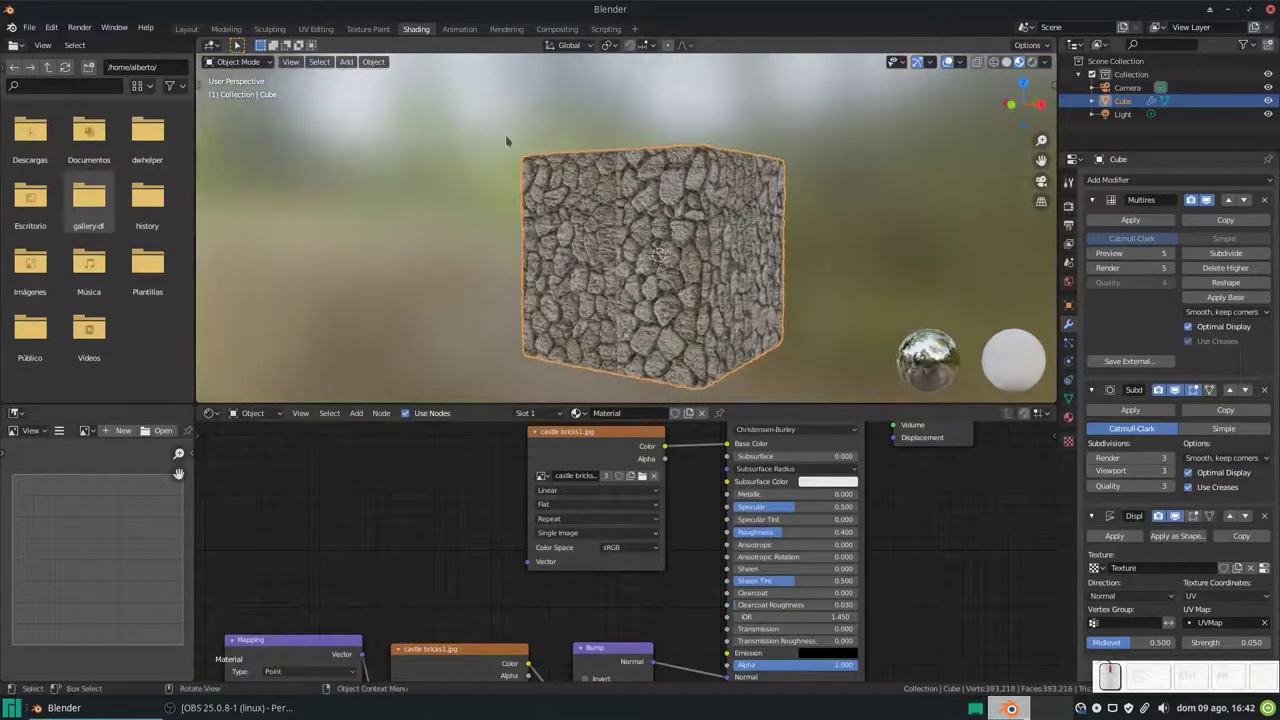
Step: In the UV Editing workspace, grab the cube's whole UV layout and move it along Y
click(314, 29)
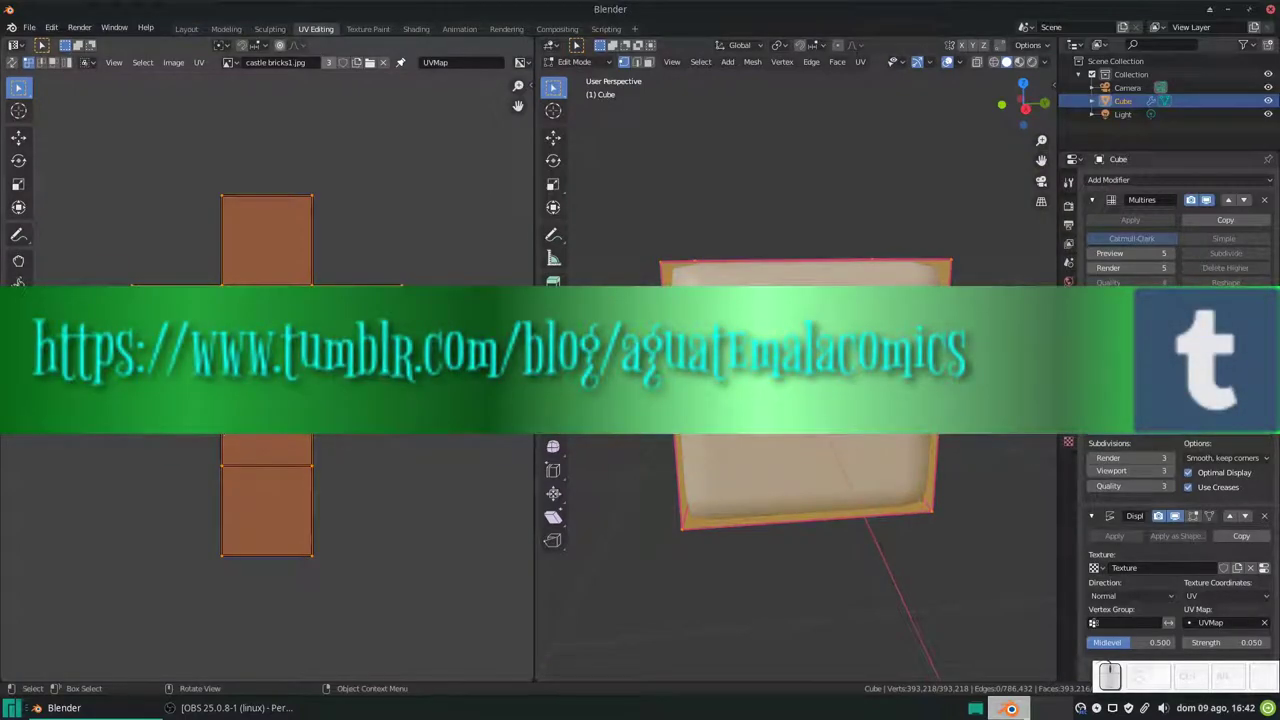
key(g)
key(y)
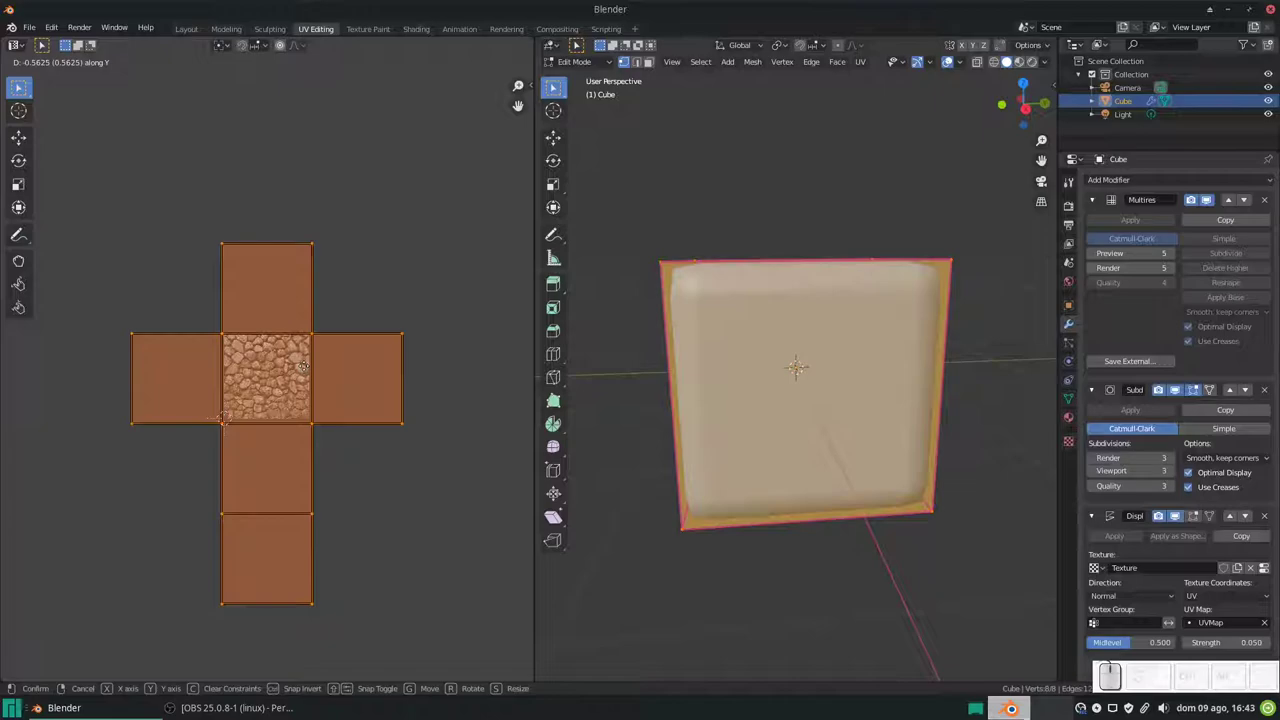
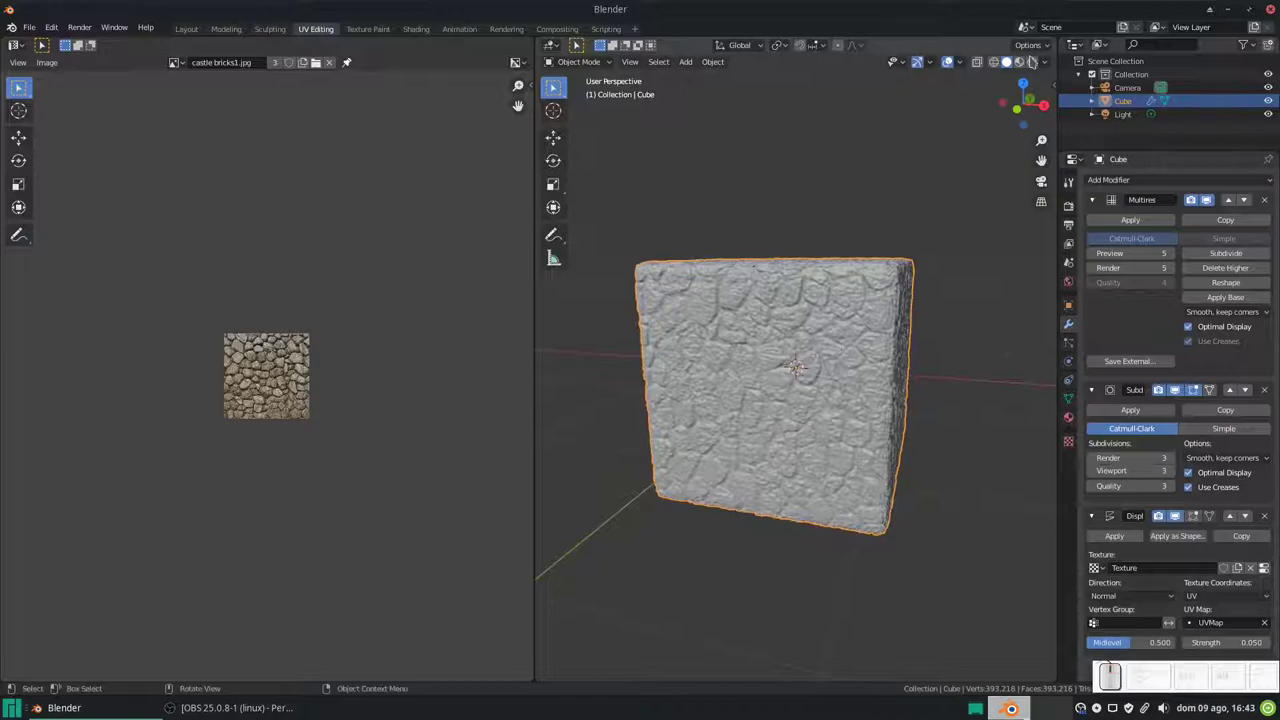
Step: In Edit Mode, scale the cube's UV layout up so the stone texture repeats finer
click(1036, 65)
drag(940, 353, 853, 372)
key(Tab)
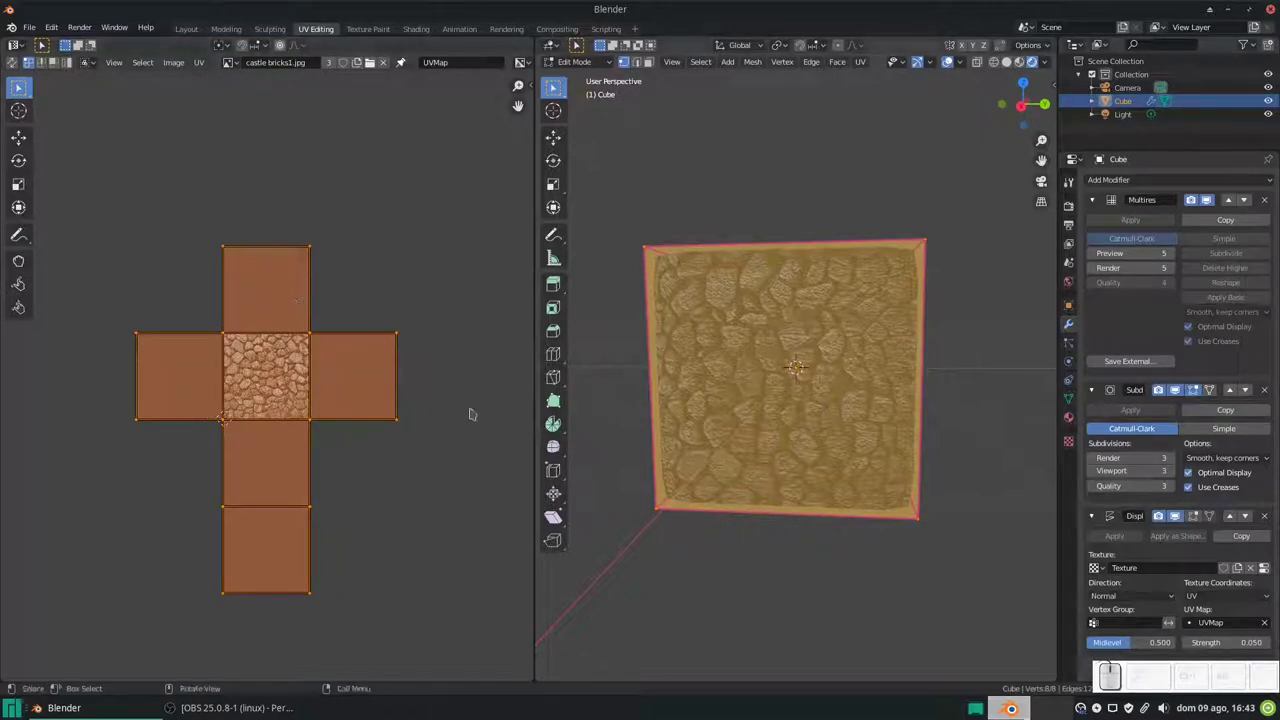
key(s)
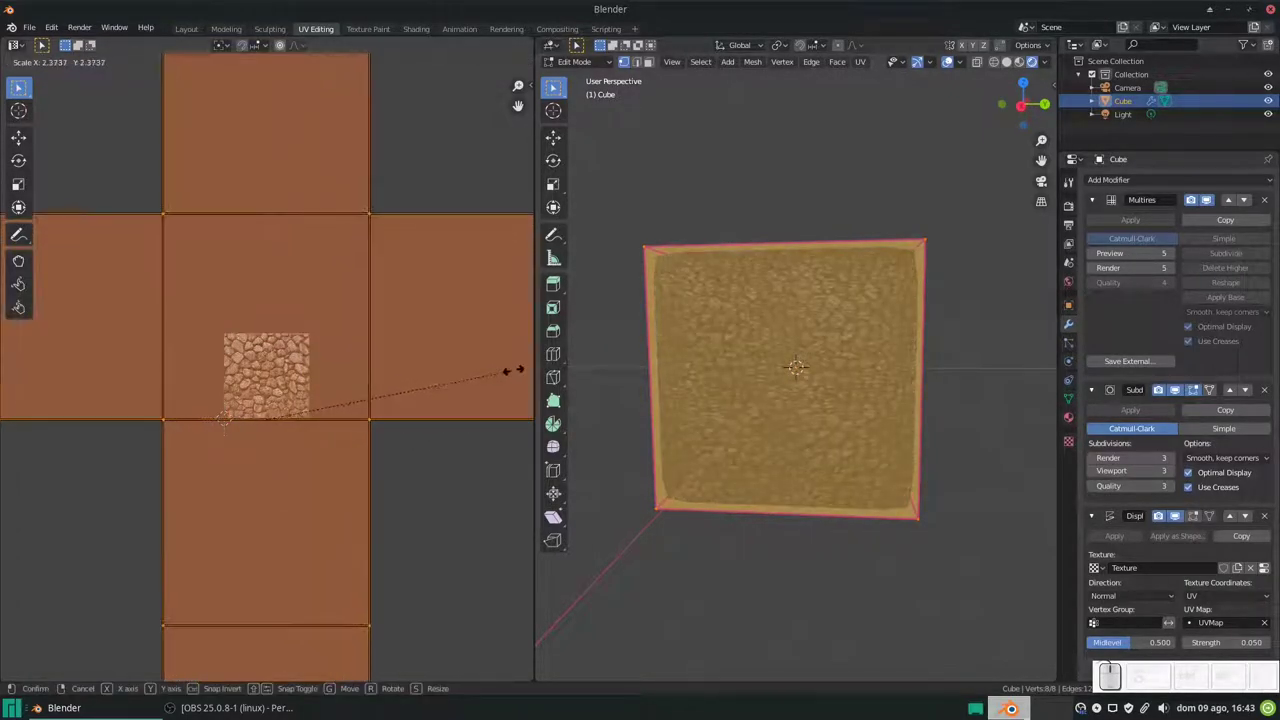